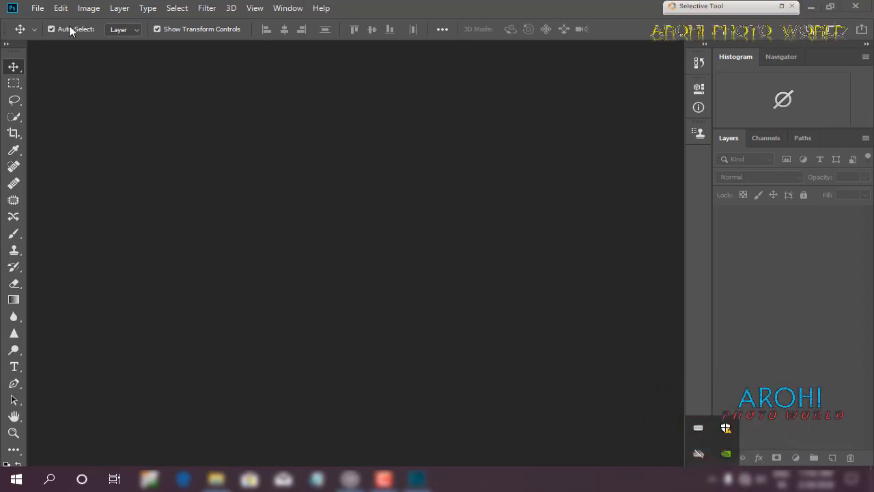
# Step: Open the motorbike portrait JPEG from the desktop so it loads in Camera Raw
pyautogui.click(43, 13)
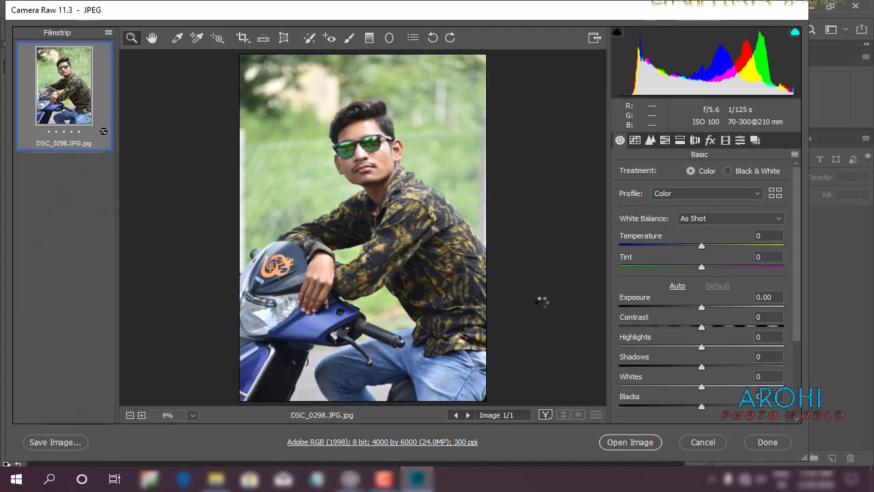
# Step: Adjust Camera Raw tone: Exposure +0.65, Contrast +11, Highlights -100, Shadows -16, Whites +48, Clarity +6
pyautogui.press('F9')
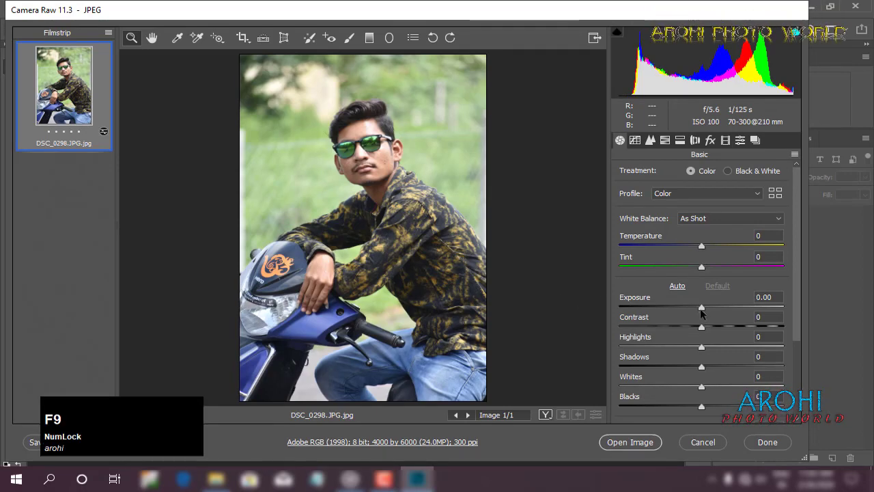
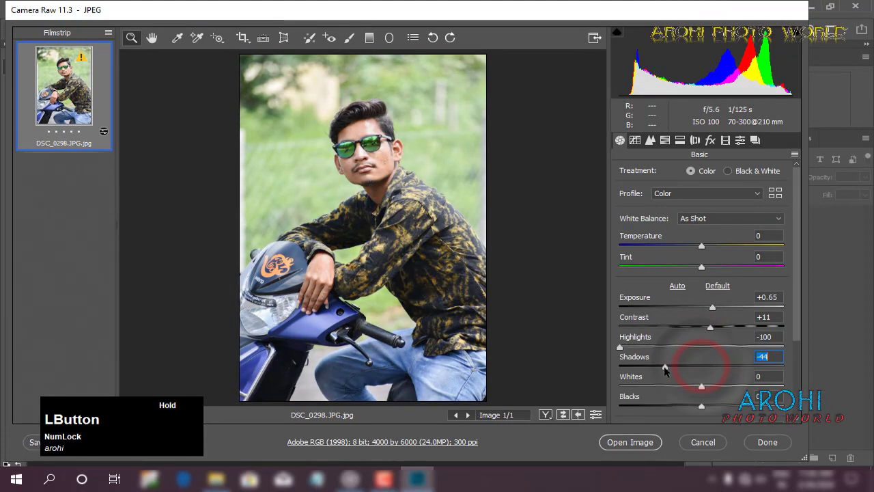
pyautogui.scroll(-3)
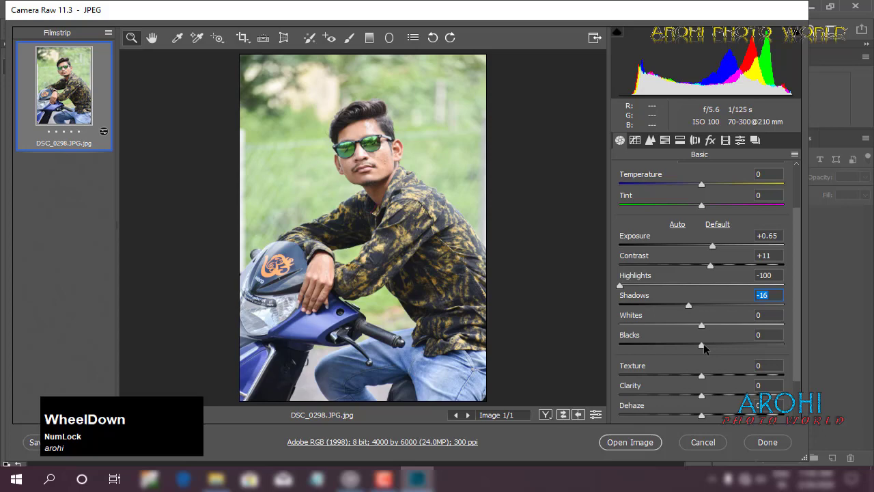
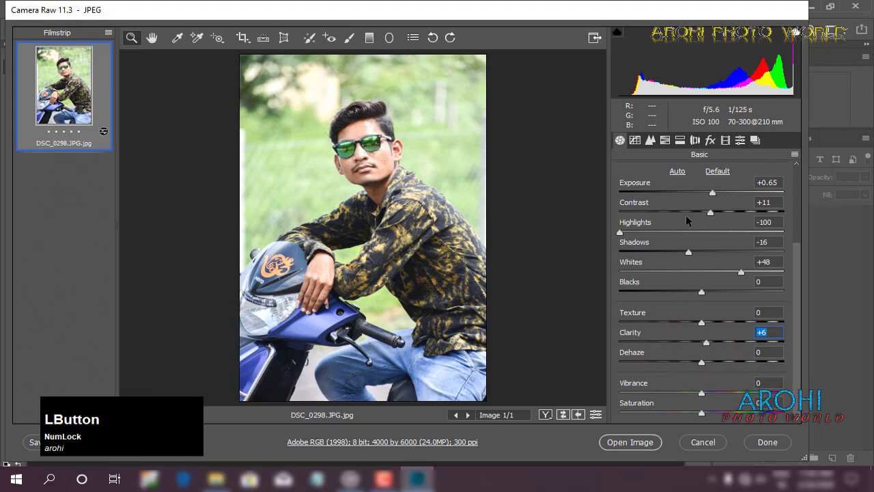
pyautogui.scroll(-3)
pyautogui.click(135, 38)
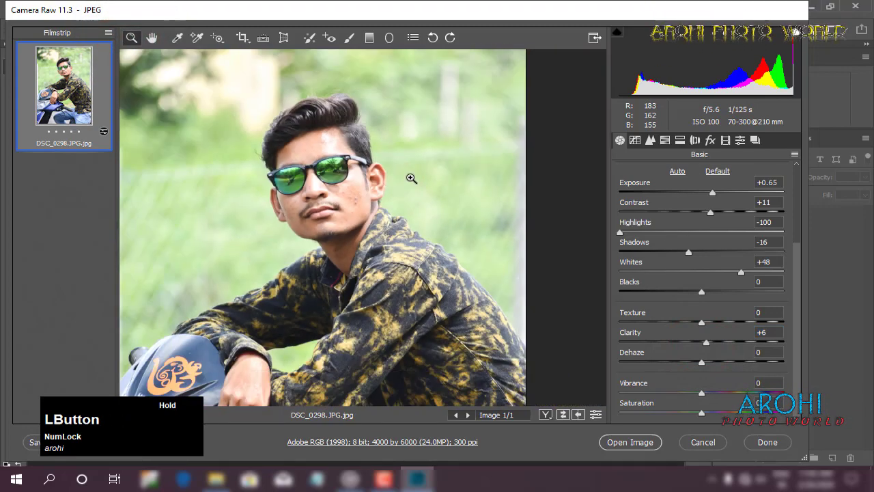
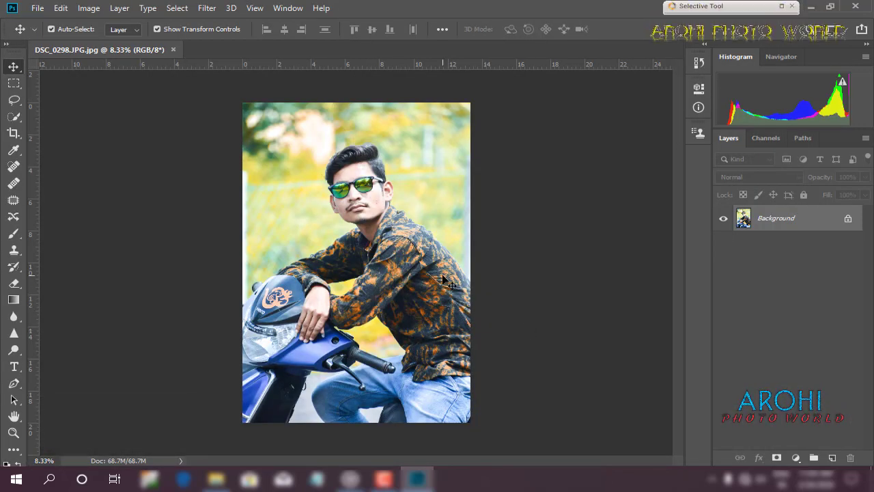
# Step: Zoom in and duplicate the Background layer for retouching
pyautogui.press('ctrl+KP_Add')
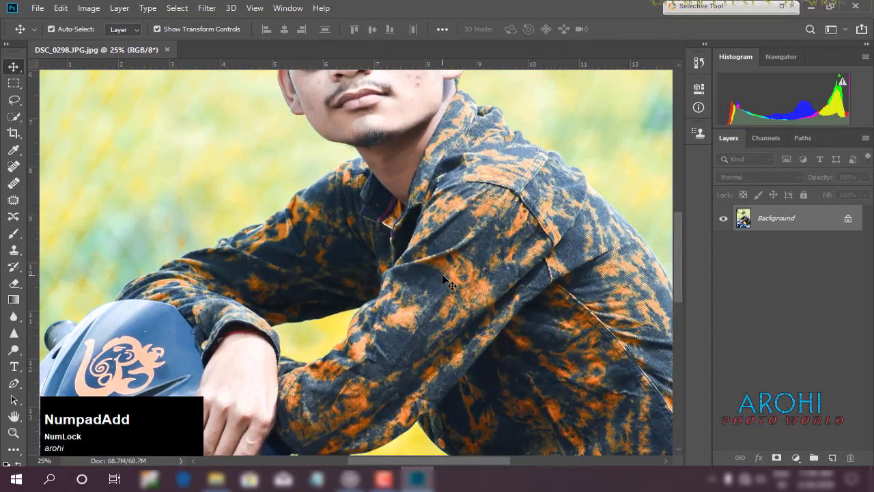
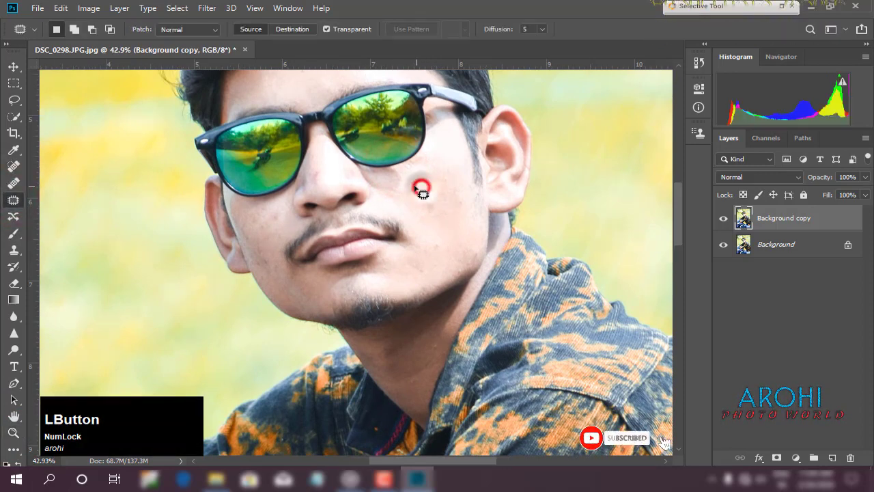
# Step: Remove the dark spots on the right cheek with Content-Aware Fill
pyautogui.press('Delete')
pyautogui.click(425, 201)
pyautogui.press('Delete')
pyautogui.click(456, 208)
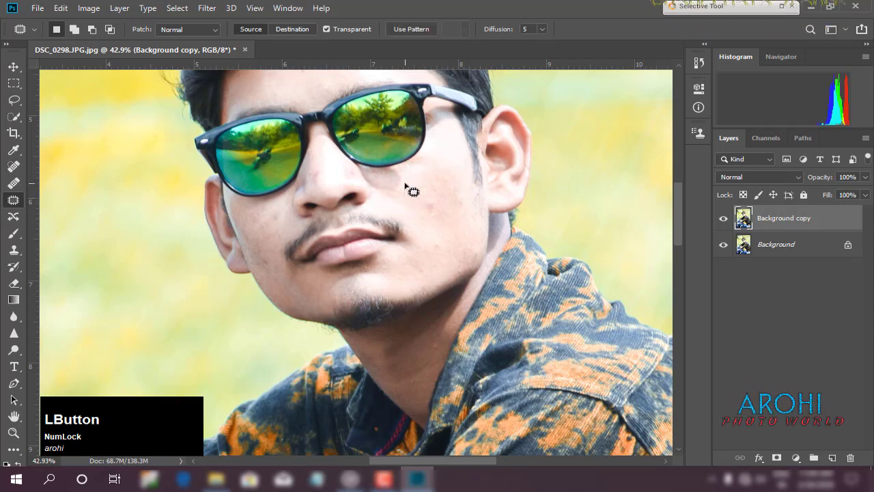
pyautogui.press('Delete')
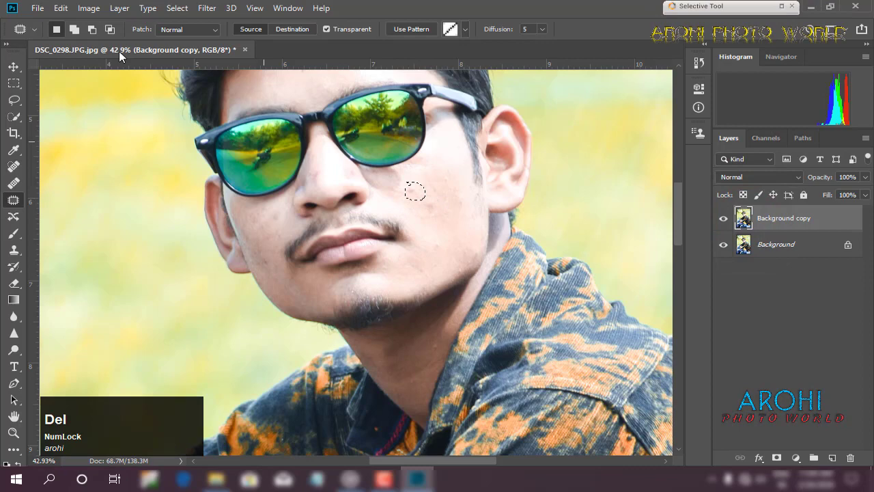
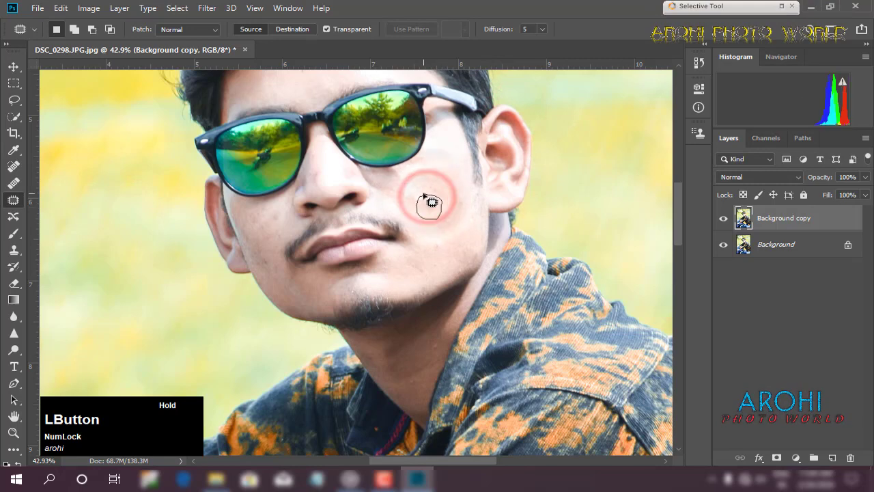
pyautogui.press('Delete')
pyautogui.click(449, 224)
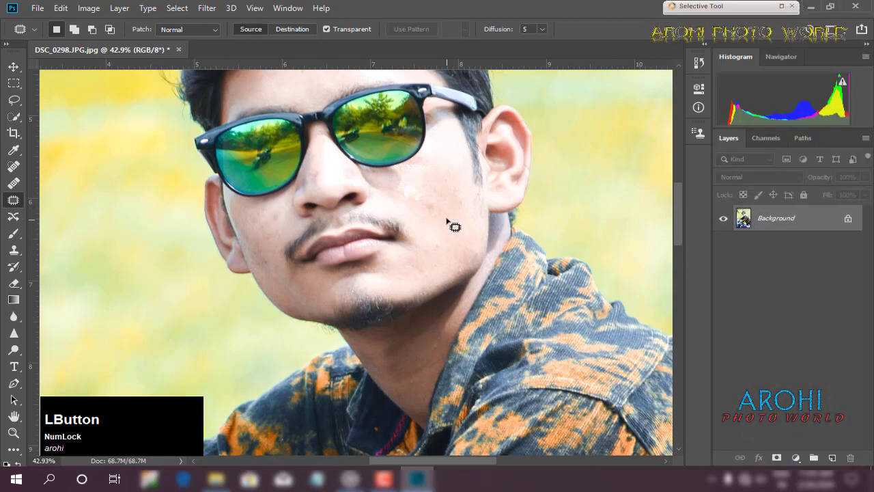
# Step: Fill the remaining cheek spot and the left cheek spot with Content-Aware Fill
pyautogui.press('Delete')
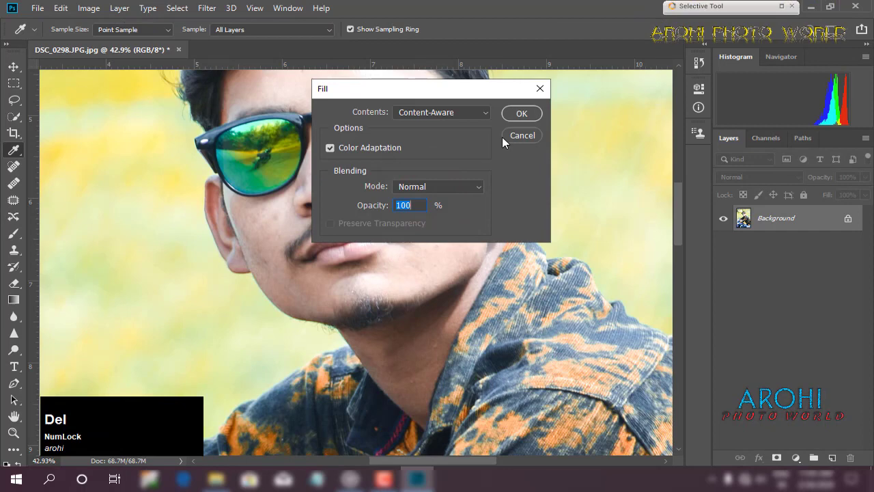
pyautogui.click(517, 117)
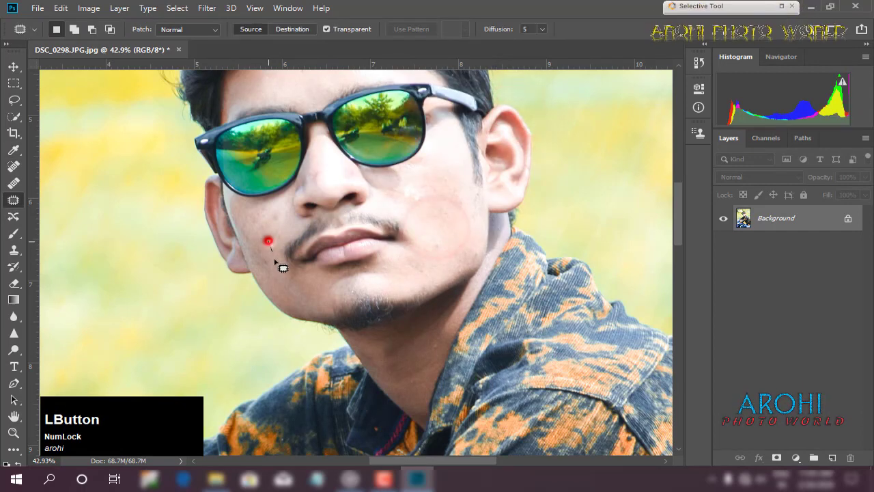
pyautogui.press('Delete')
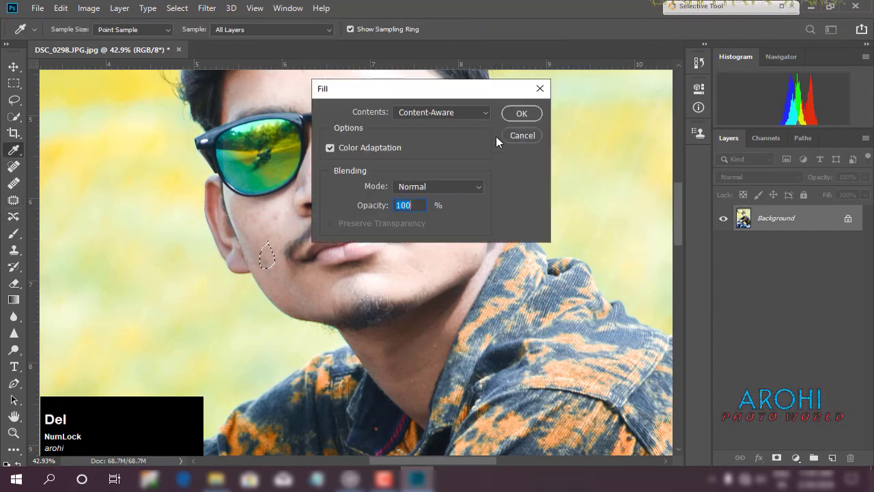
pyautogui.click(519, 115)
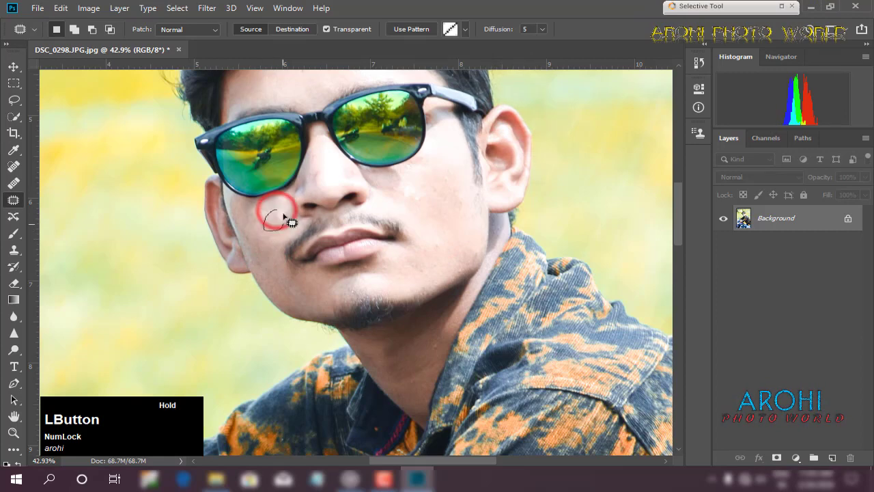
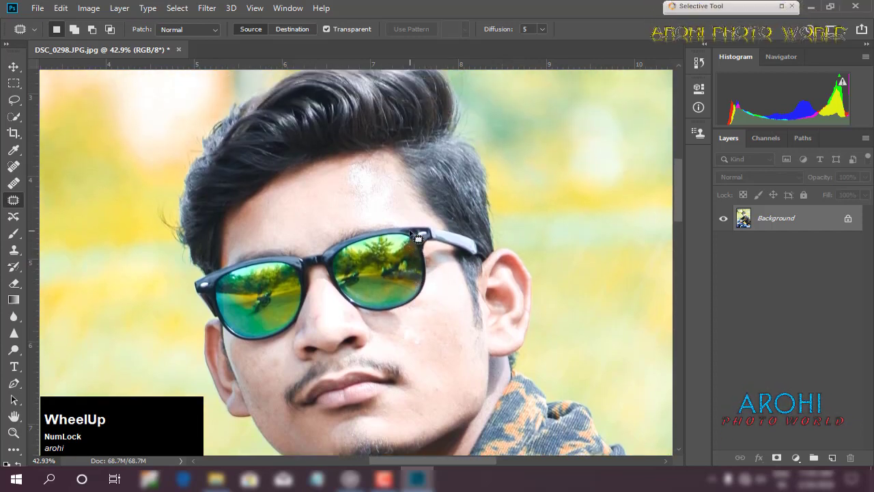
pyautogui.press('ctrl+KP_Subtract')
# Step: Set up the Smudge tool with a Soft Round brush, larger size and 17% strength for skin smoothing
pyautogui.press('ctrl+KP_Subtract')
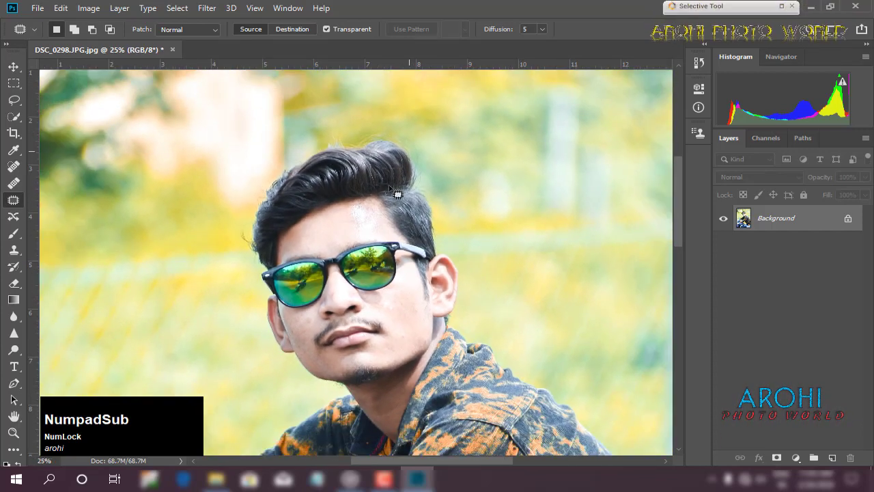
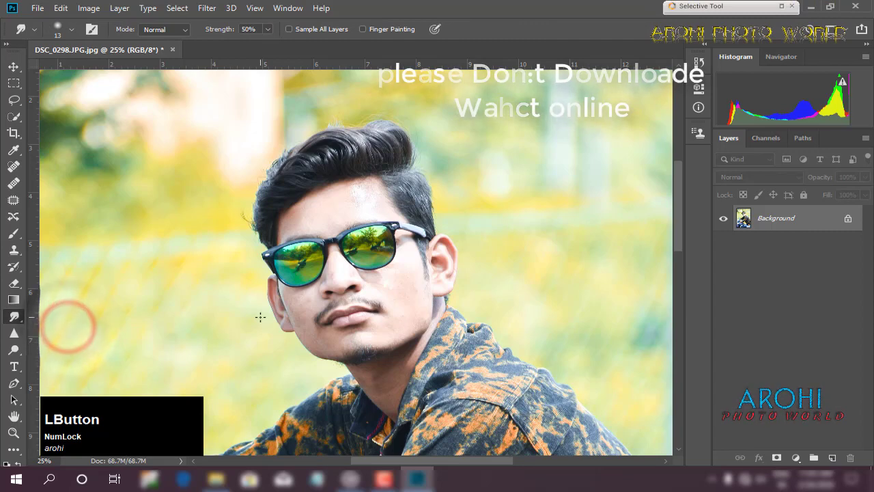
pyautogui.write(']]]]]]]]]]]]')
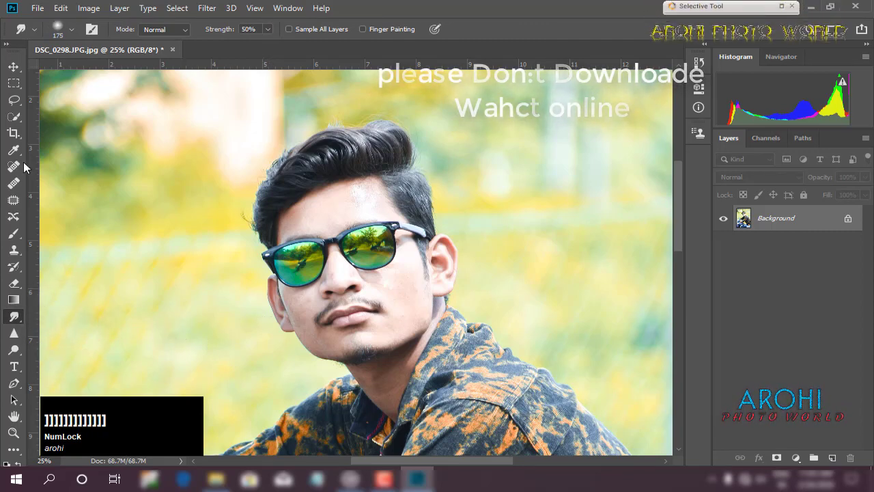
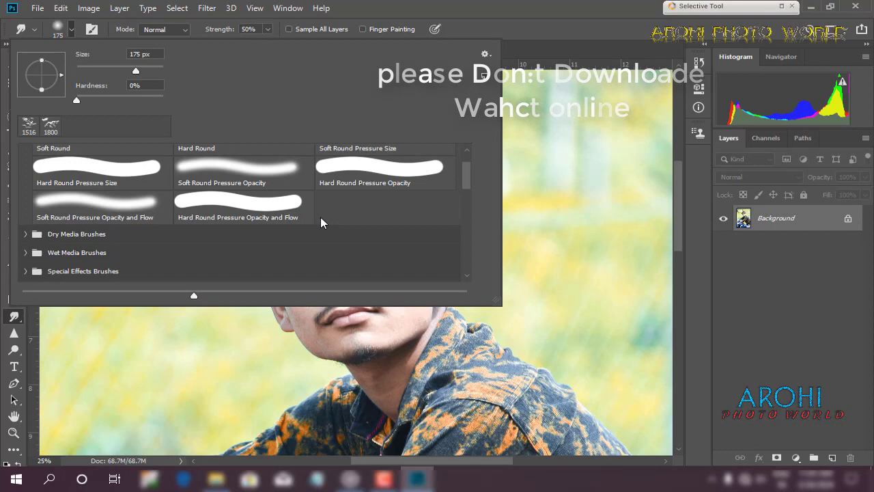
pyautogui.scroll(-3)
pyautogui.click(73, 248)
pyautogui.scroll(-3)
pyautogui.click(270, 265)
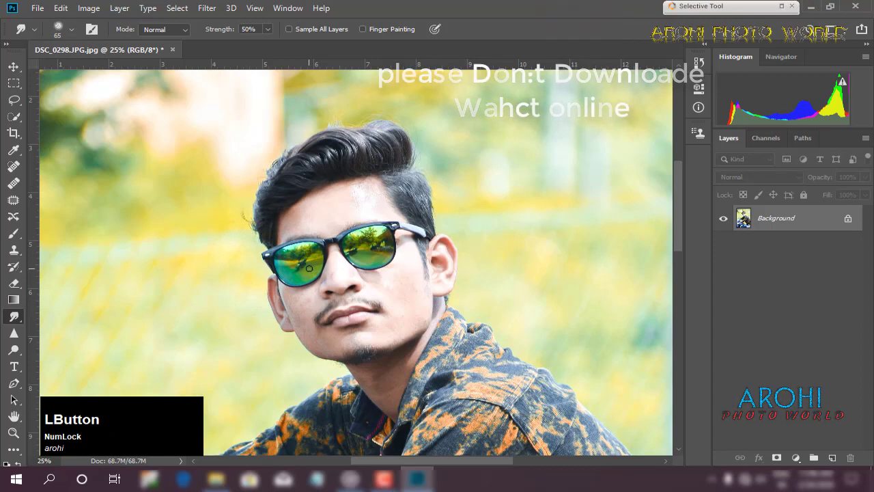
pyautogui.write(']]]]]')
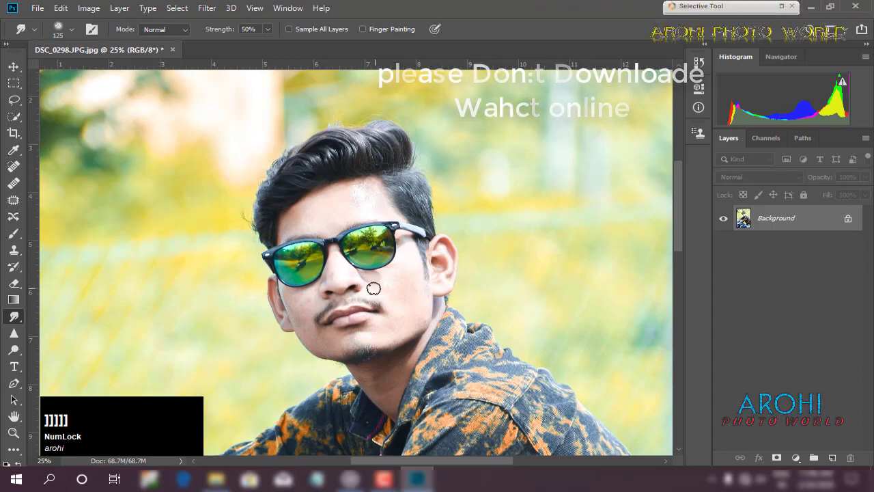
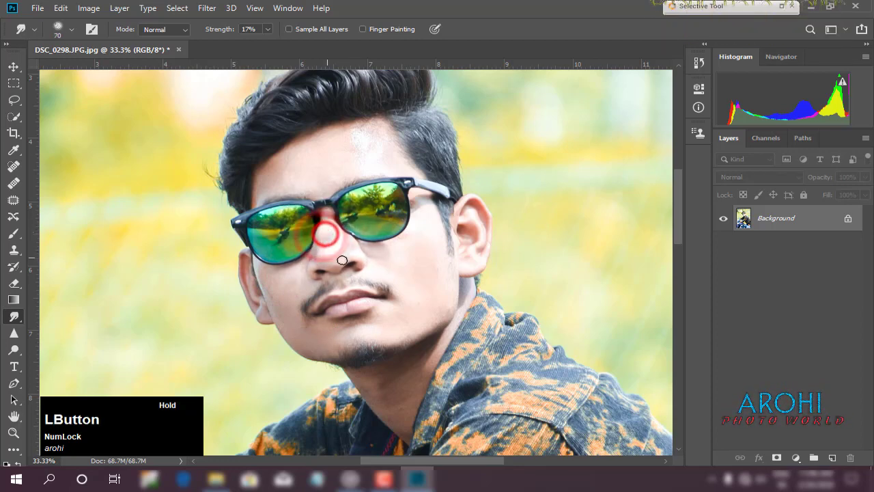
# Step: Smudge the fingers and shirt sleeve smooth at 17% strength
pyautogui.scroll(3)
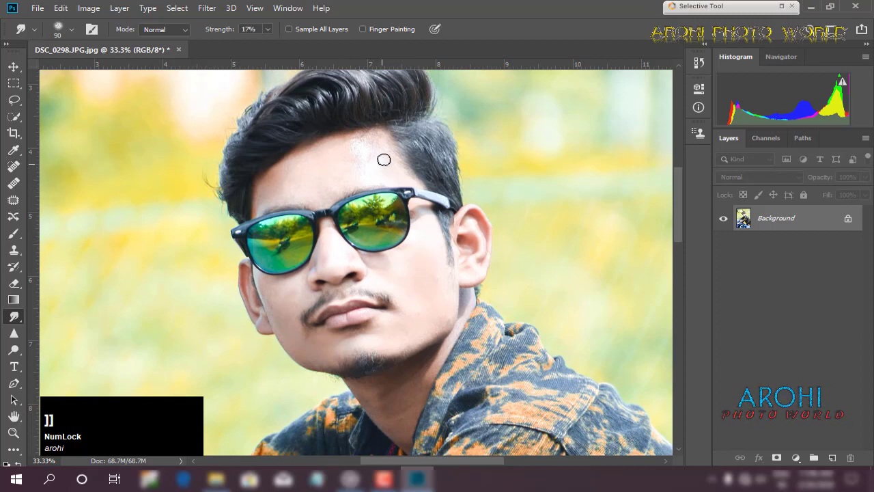
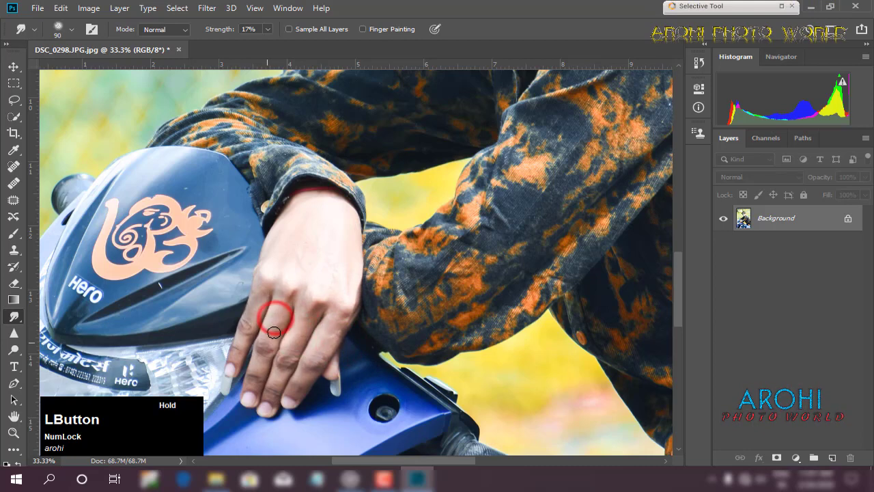
pyautogui.scroll(-3)
pyautogui.scroll(3)
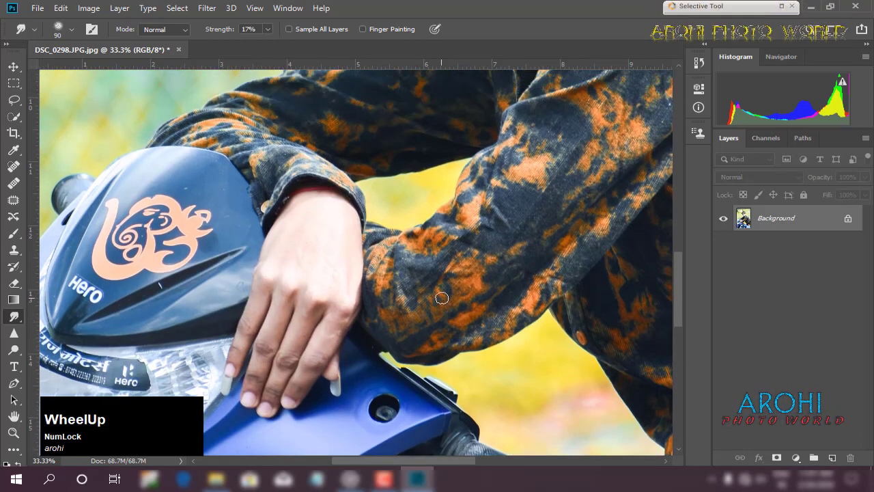
pyautogui.press('ctrl+KP_Subtract')
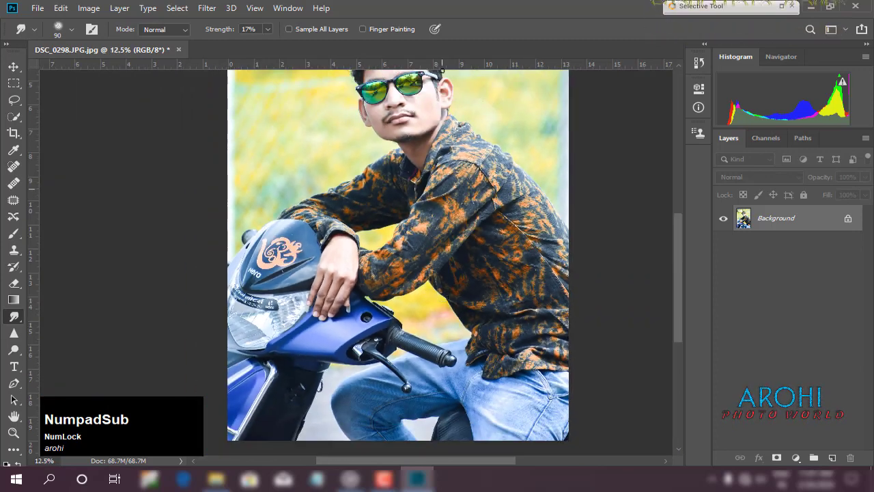
pyautogui.scroll(3)
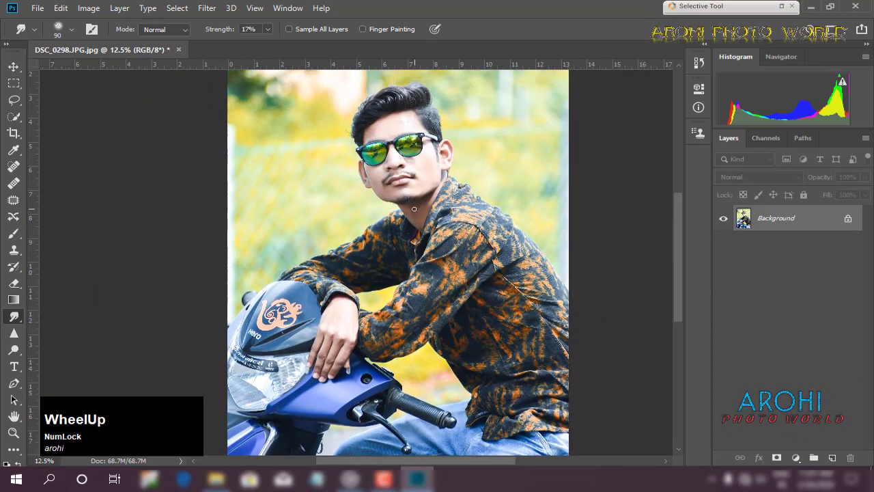
pyautogui.press('ctrl+KP_Add')
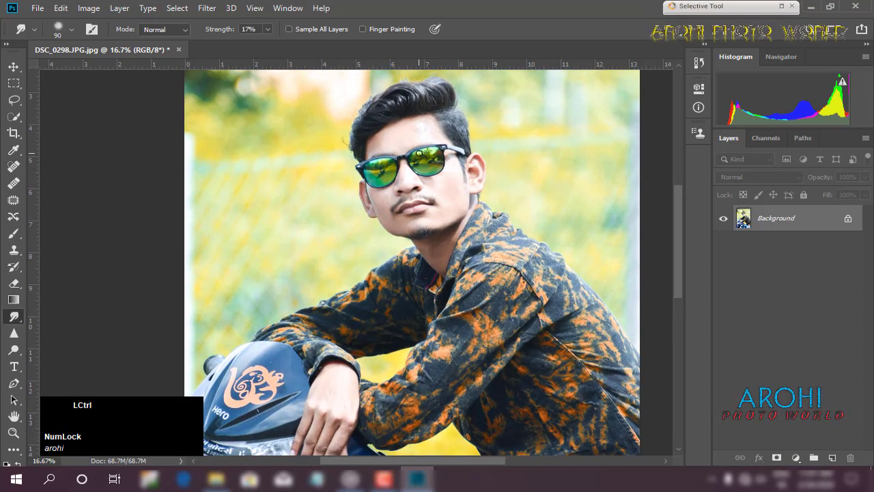
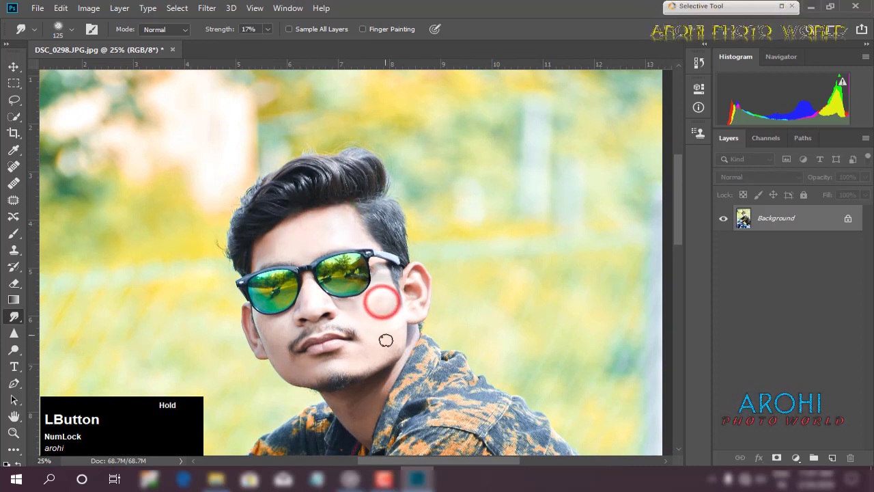
# Step: Smudge the cheek, forehead and chin smooth, then return to the full portrait view
pyautogui.scroll(-3)
pyautogui.scroll(3)
pyautogui.press('ctrl+KP_Subtract')
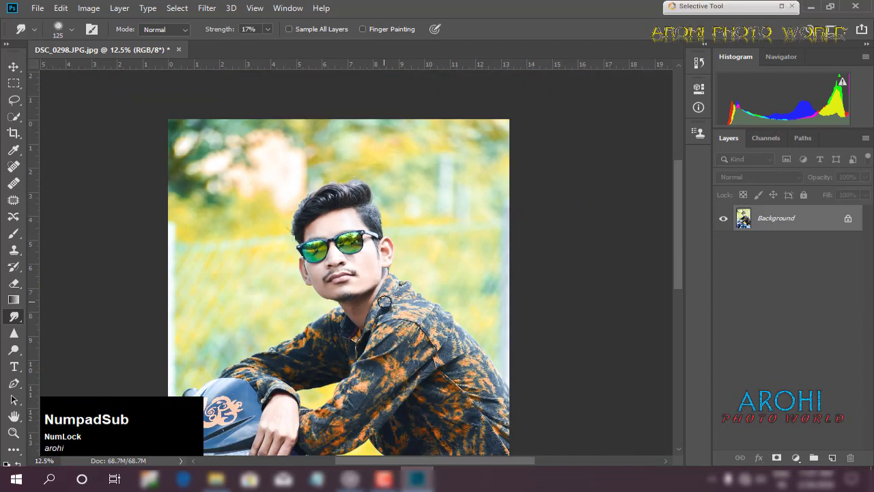
pyautogui.scroll(-3)
pyautogui.scroll(-3)
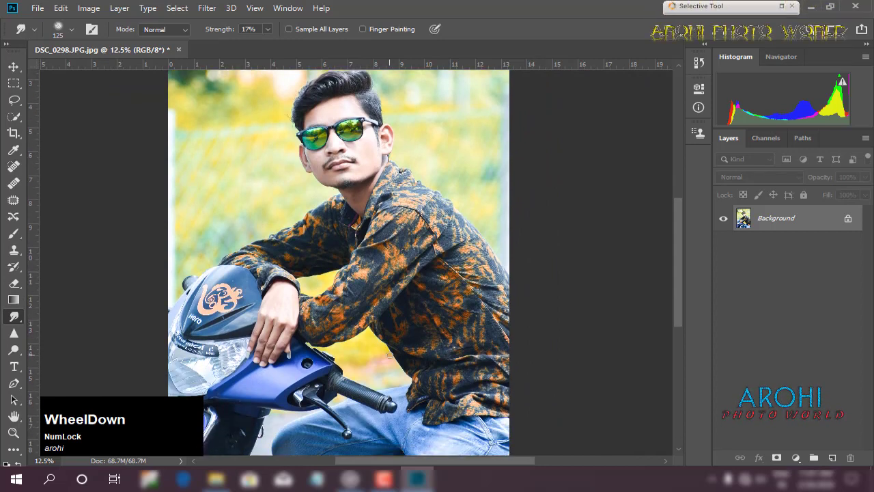
# Step: Add a new Layer 1 filled with 50% gray and set it to Overlay blend mode
pyautogui.scroll(3)
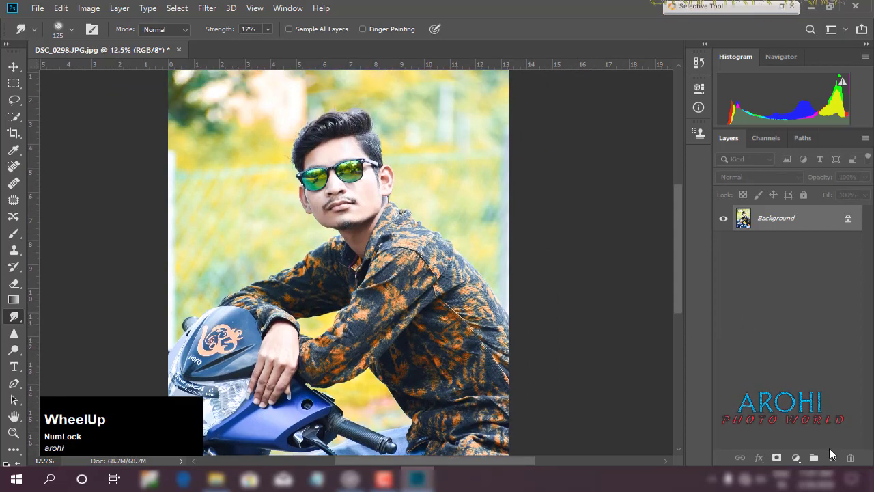
pyautogui.click(835, 459)
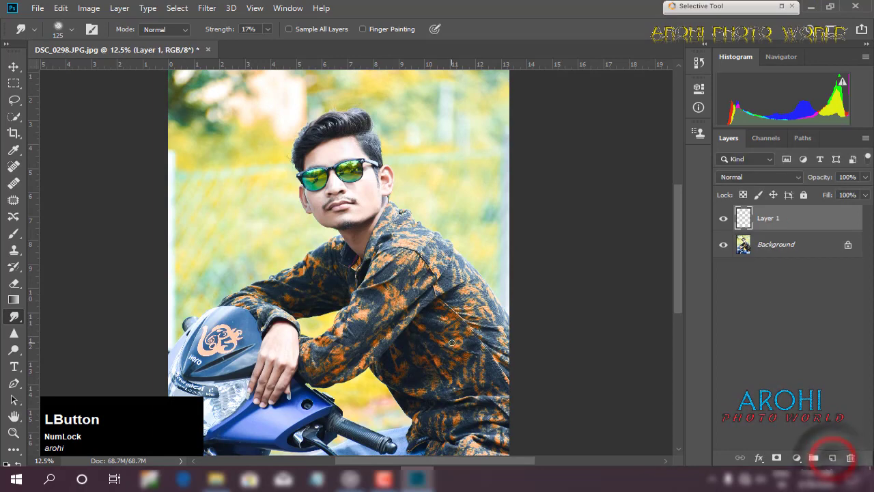
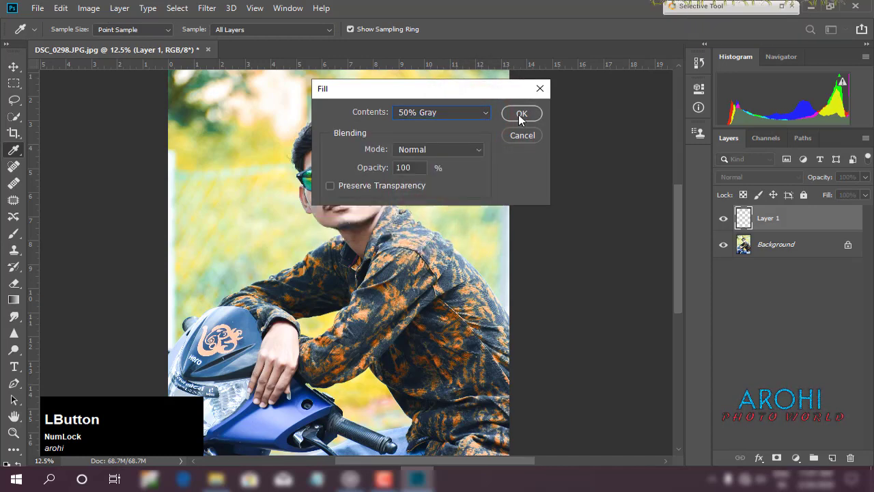
pyautogui.click(522, 119)
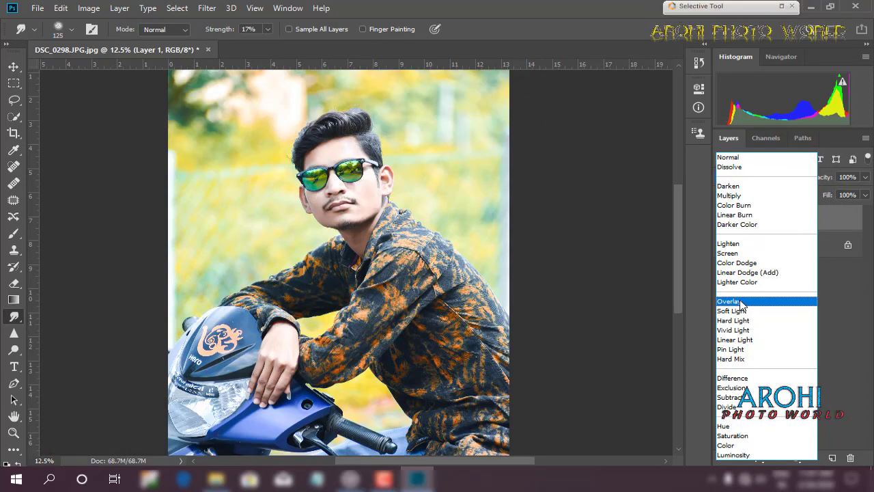
pyautogui.click(743, 306)
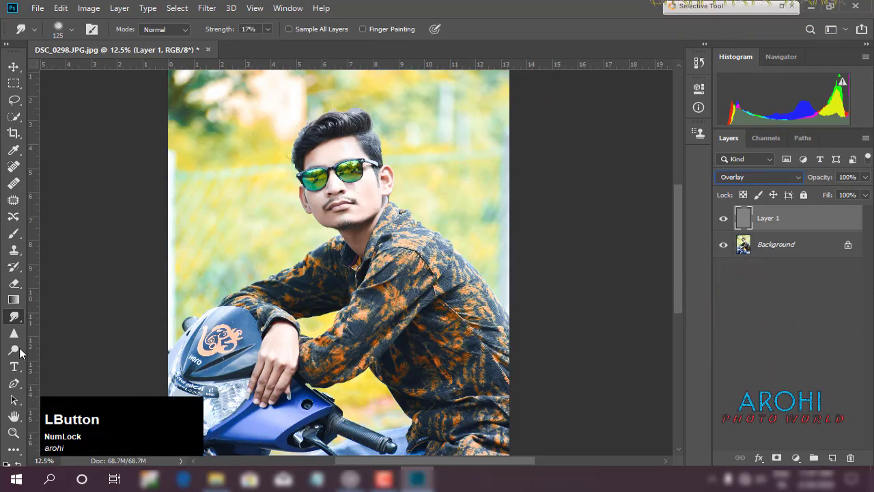
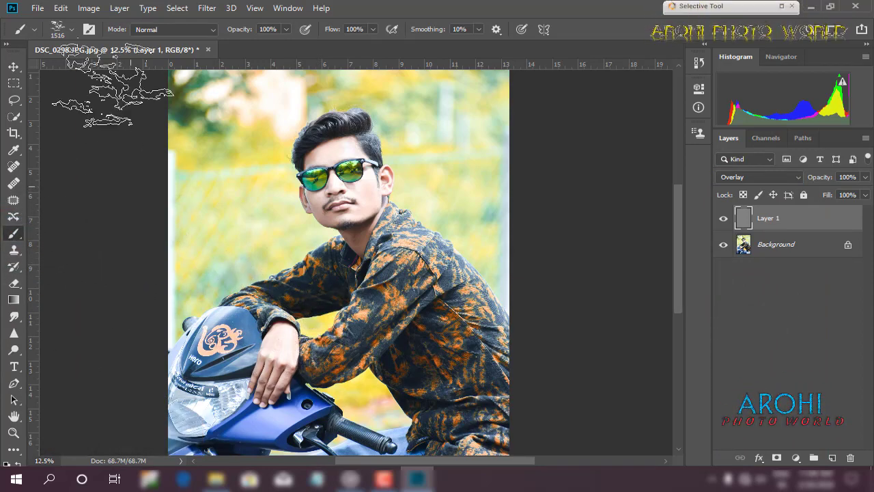
# Step: Choose a soft round brush preset and shrink it to 200 px for painting on the gray layer
pyautogui.click(61, 31)
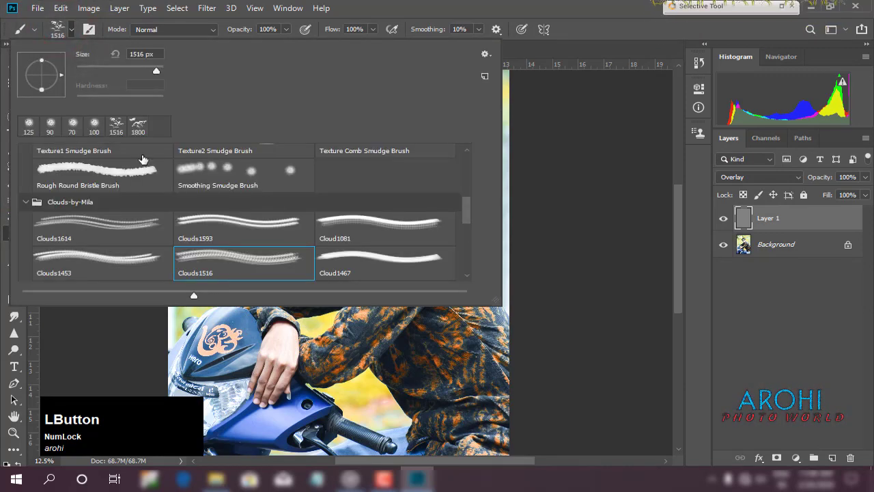
pyautogui.scroll(3)
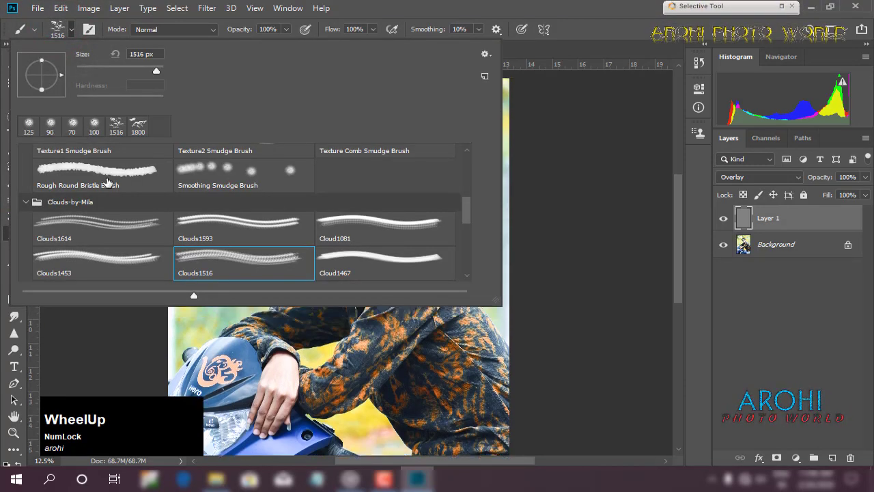
pyautogui.click(472, 213)
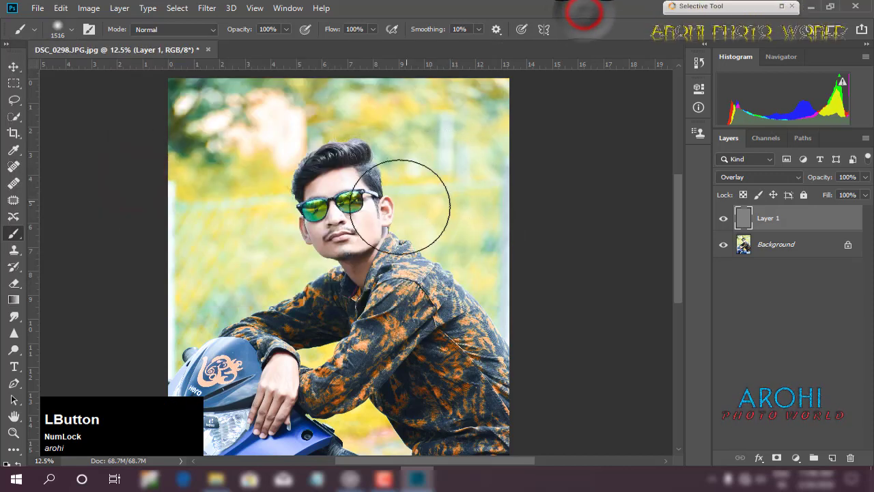
pyautogui.write('[[[[[[[[[[[[[[[')
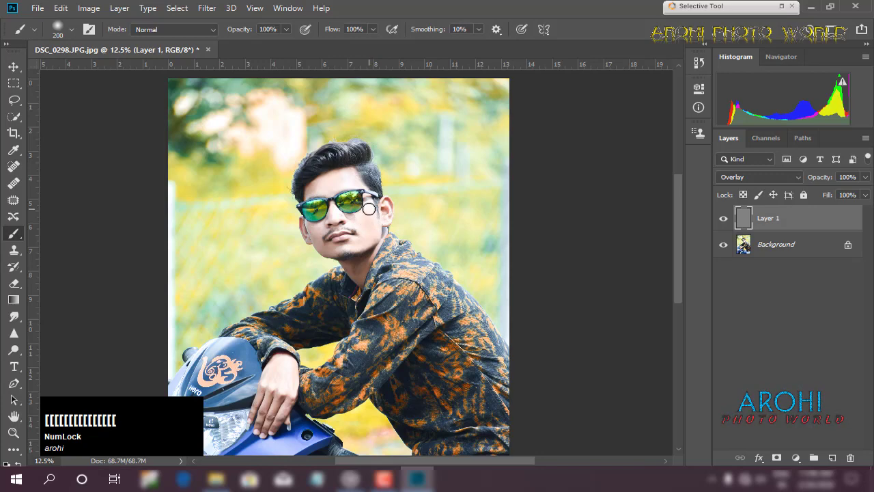
pyautogui.press('ctrl+KP_Subtract')
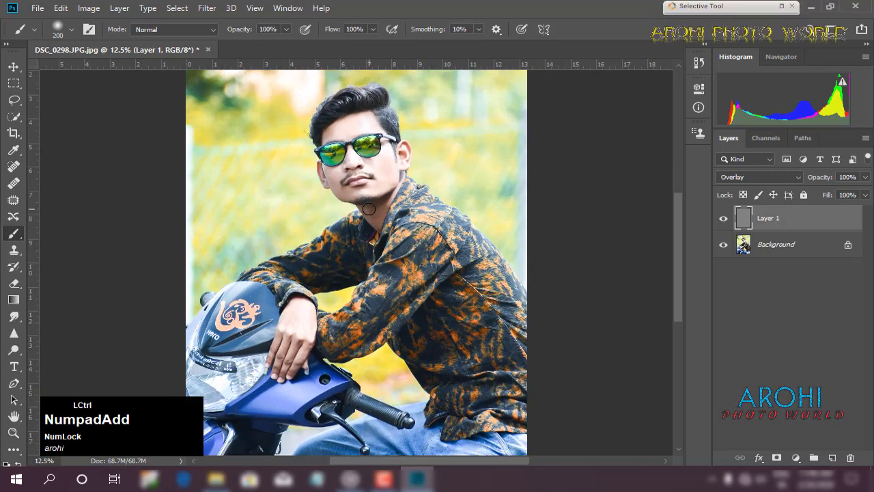
pyautogui.press('KP_Add')
pyautogui.scroll(3)
# Step: Dodge the face and sunglasses on the gray Overlay layer at Midtones, 50% exposure
pyautogui.press('ctrl+KP_Add')
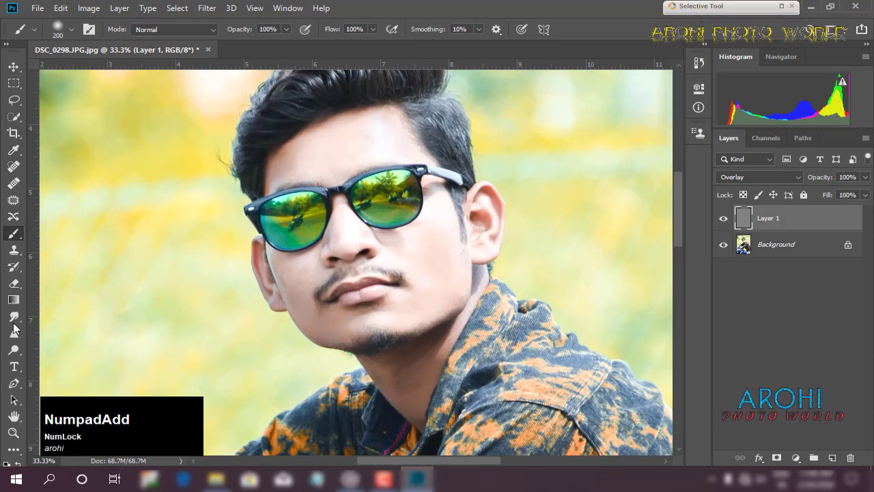
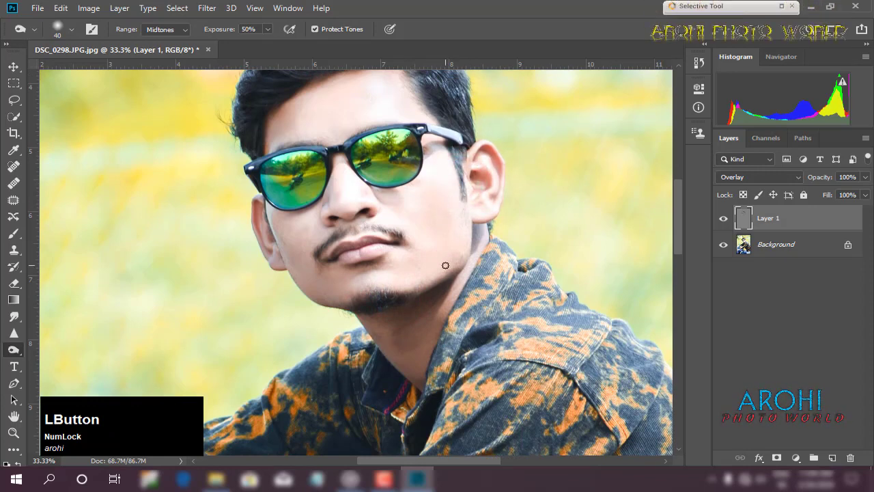
pyautogui.scroll(-3)
pyautogui.scroll(3)
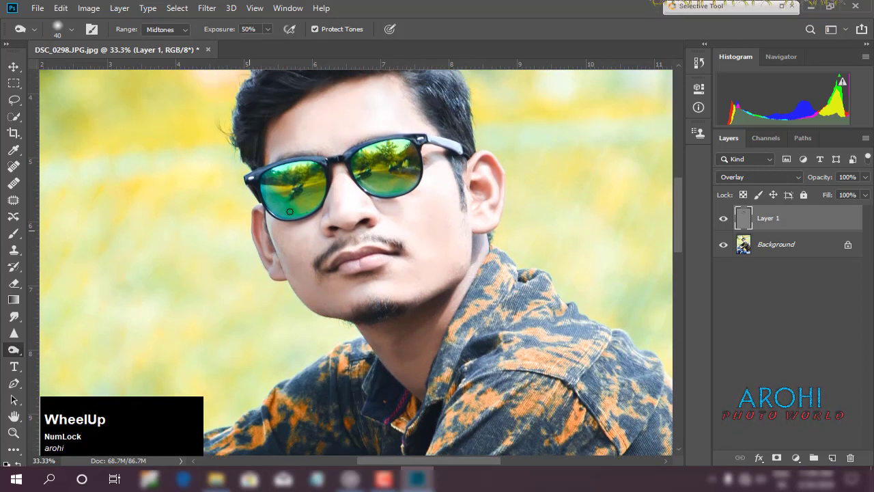
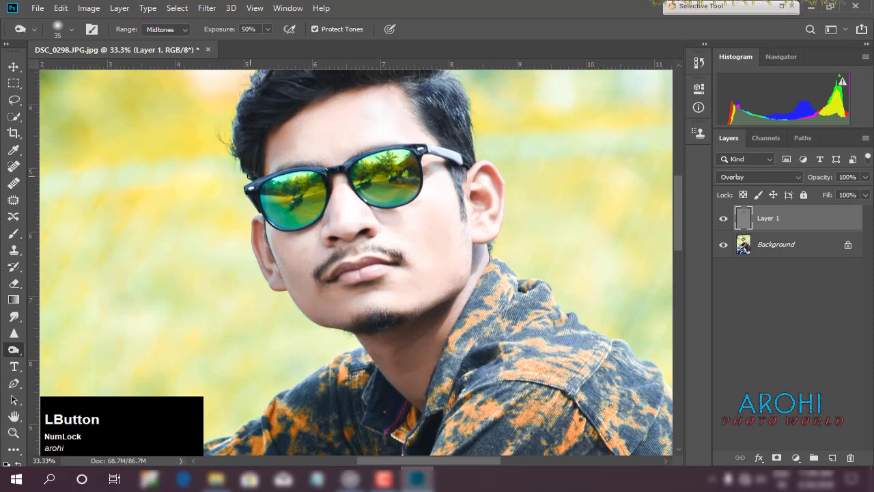
pyautogui.press('ctrl+KP_Subtract')
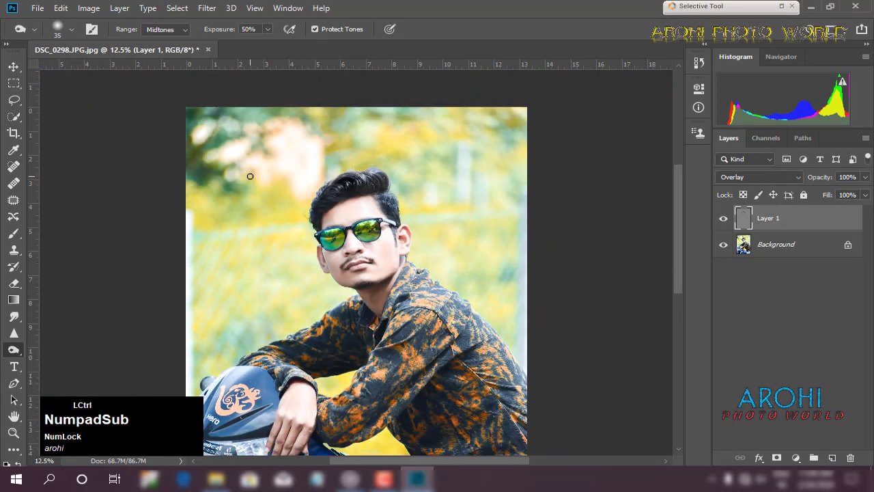
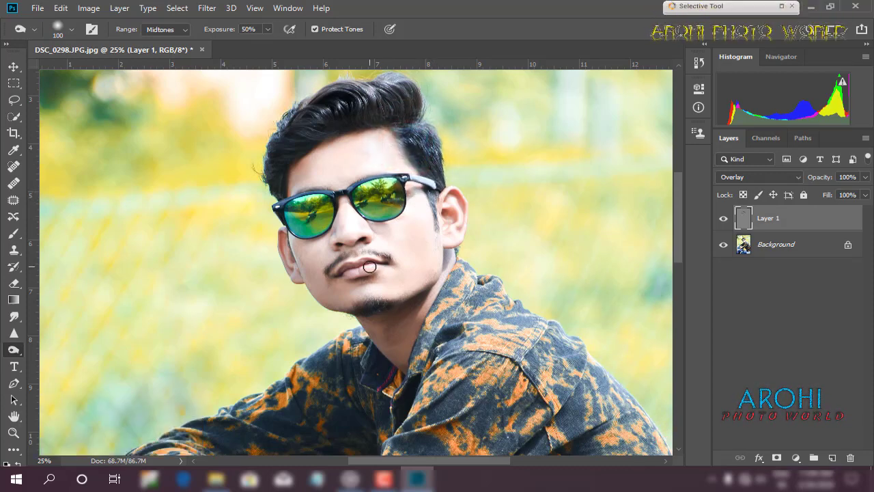
pyautogui.scroll(-3)
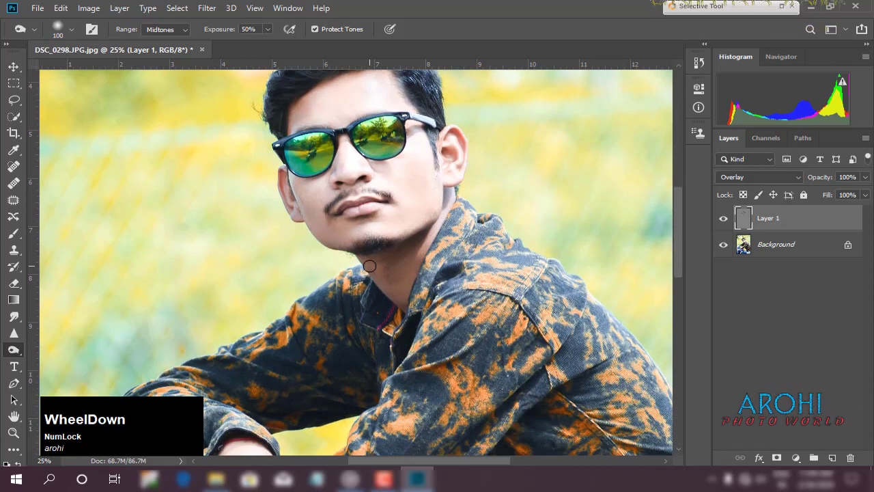
pyautogui.press('ctrl+KP_Subtract')
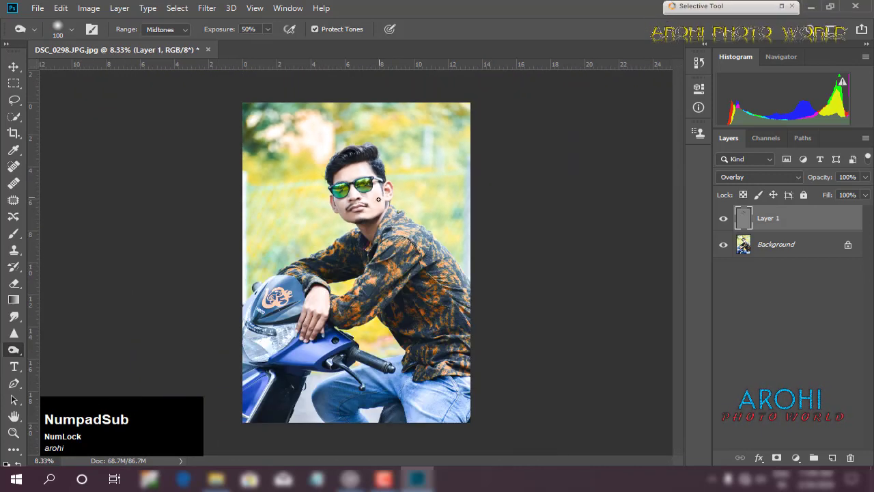
# Step: Merge the gray Overlay layer down and go to the Camera Raw Filter for colour grading
pyautogui.click(868, 143)
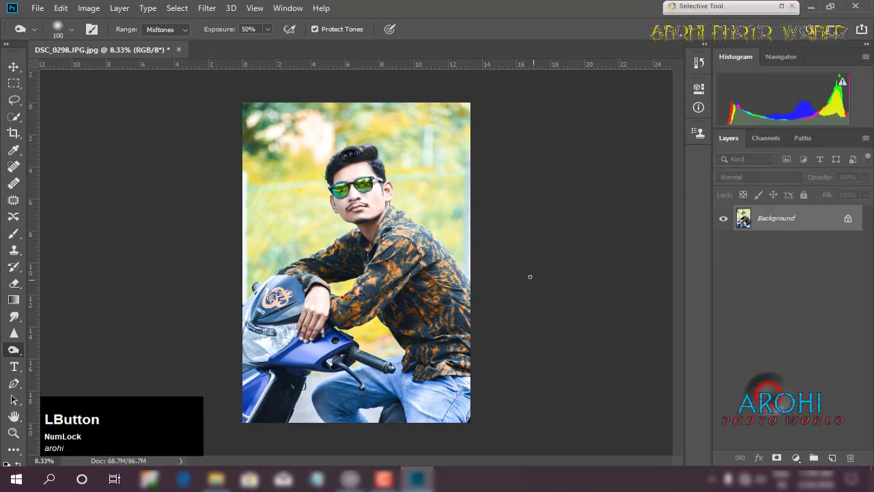
pyautogui.scroll(3)
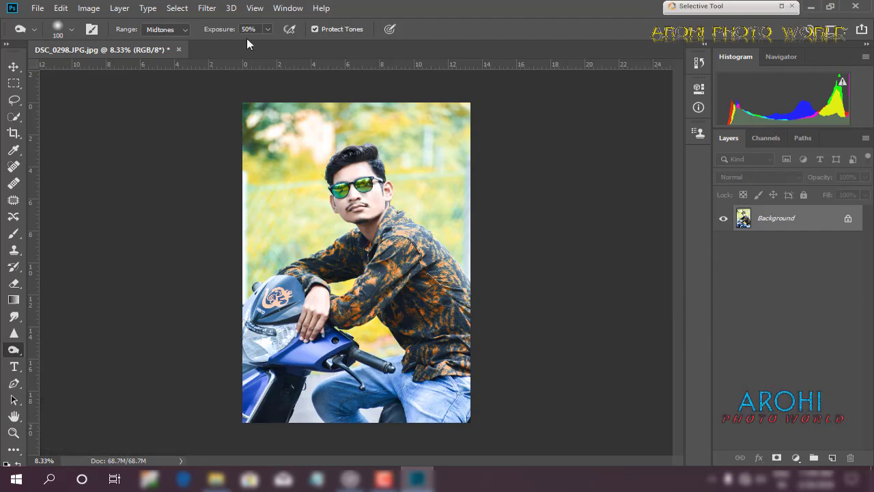
pyautogui.click(218, 14)
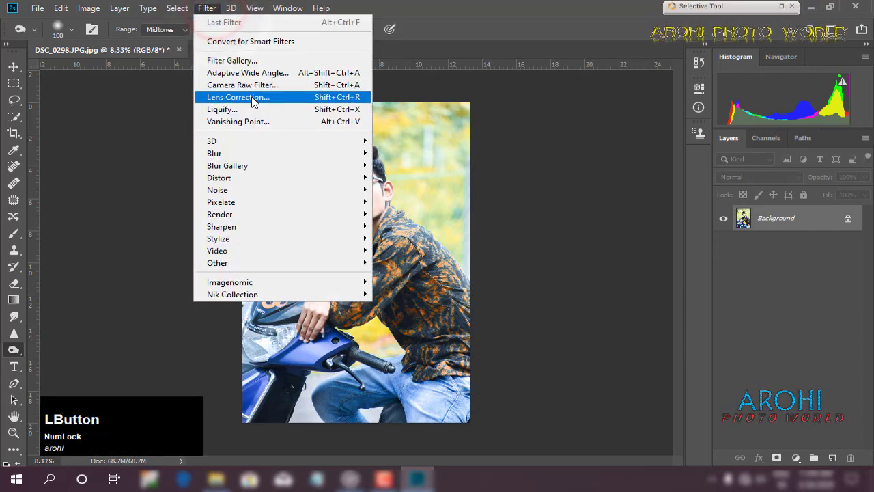
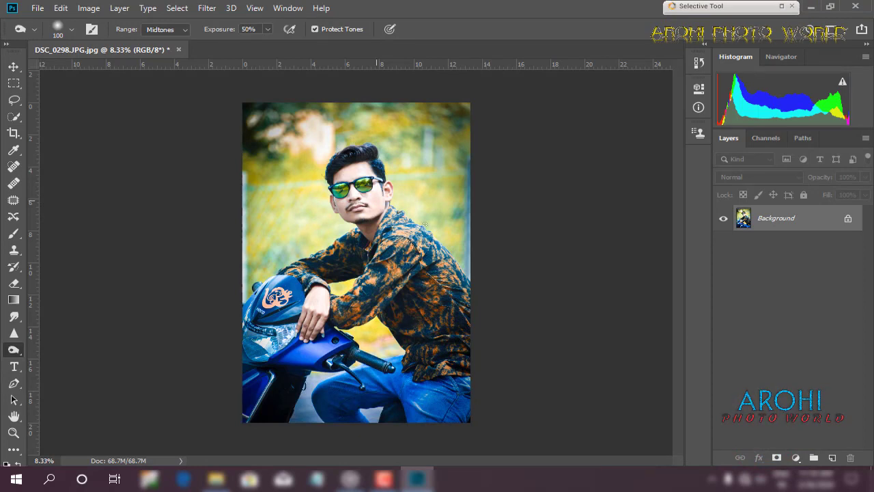
# Step: Duplicate the Background photo layer and trace a Pen path around the left sunglass lens
pyautogui.click(819, 217)
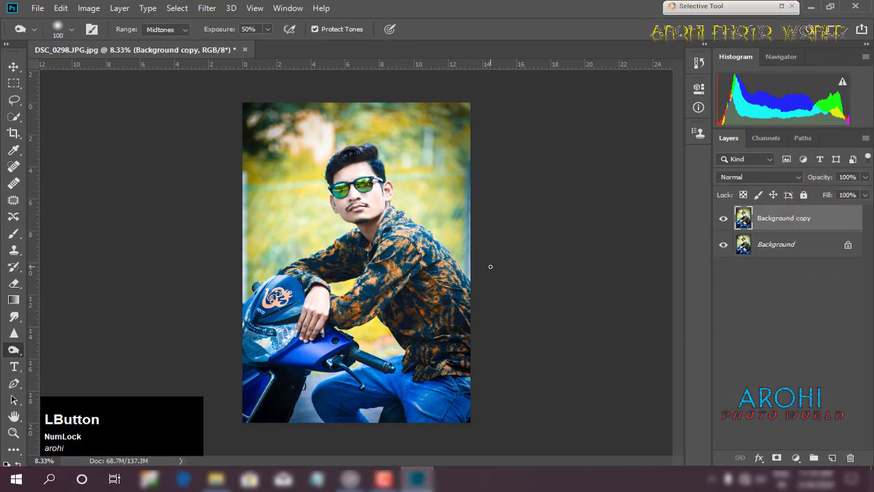
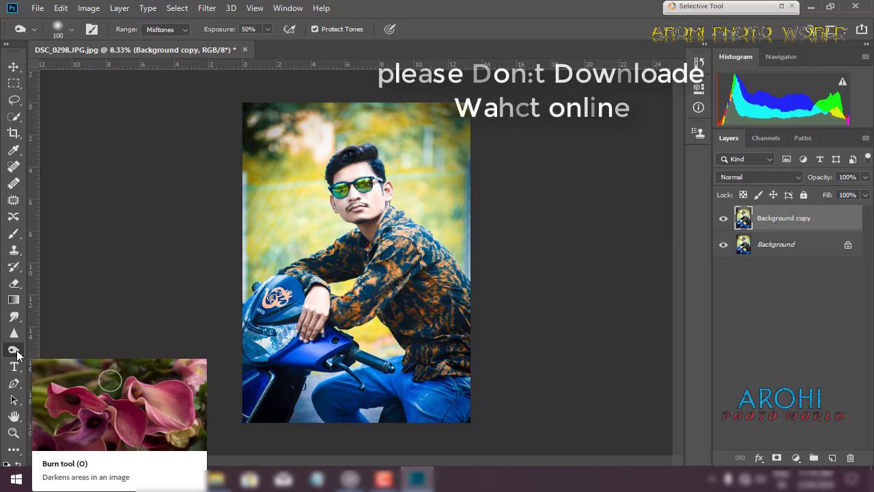
pyautogui.click(17, 384)
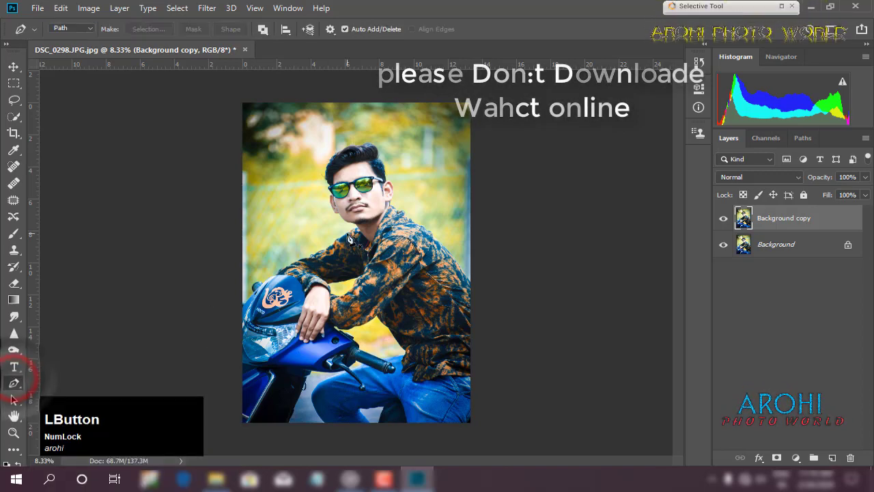
pyautogui.press('ctrl+KP_Add')
pyautogui.press('ctrl+KP_Add')
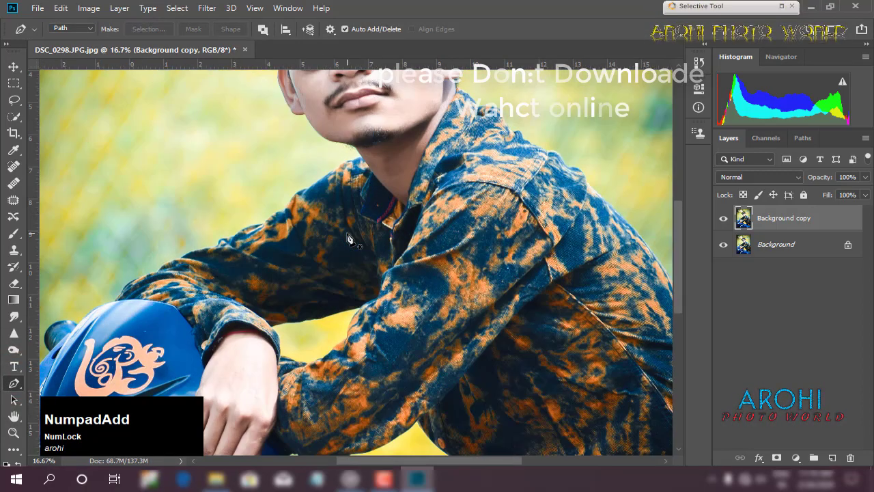
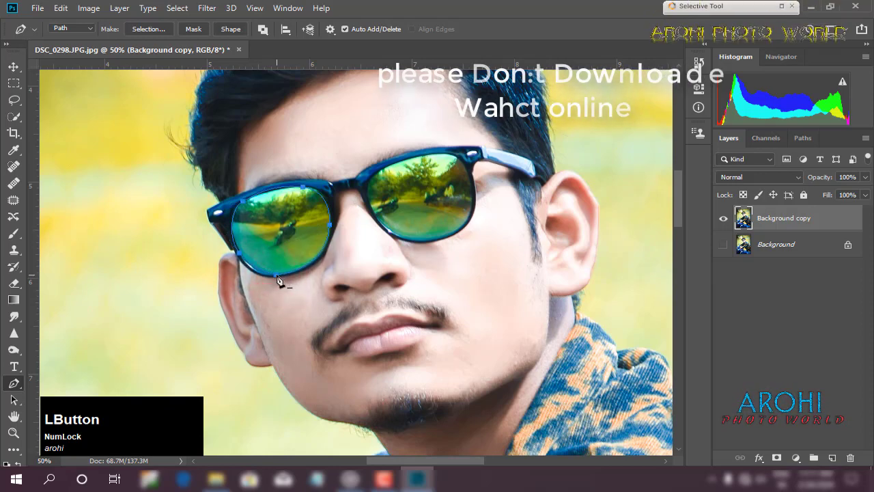
pyautogui.press('ctrl+z')
pyautogui.press('ctrl+z')
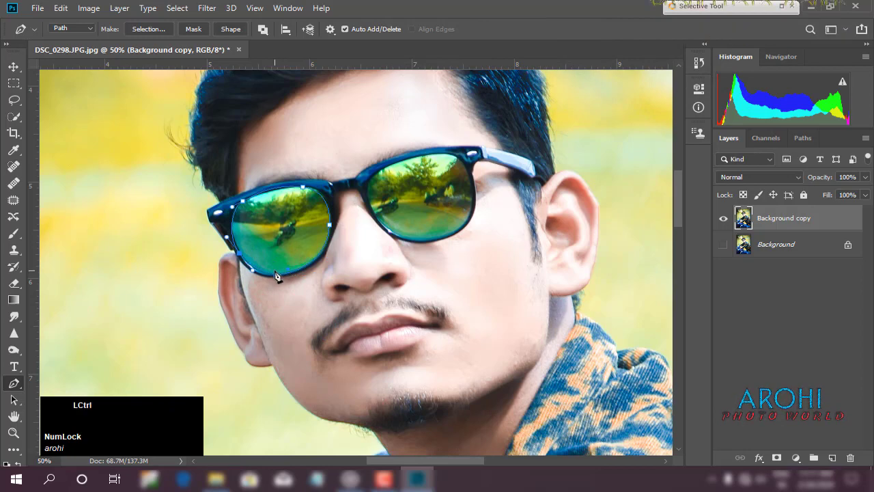
pyautogui.press('ctrl+z')
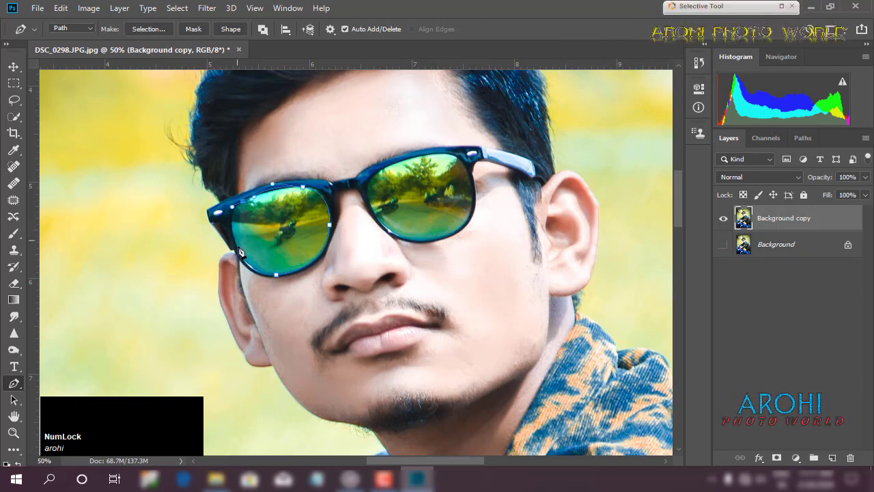
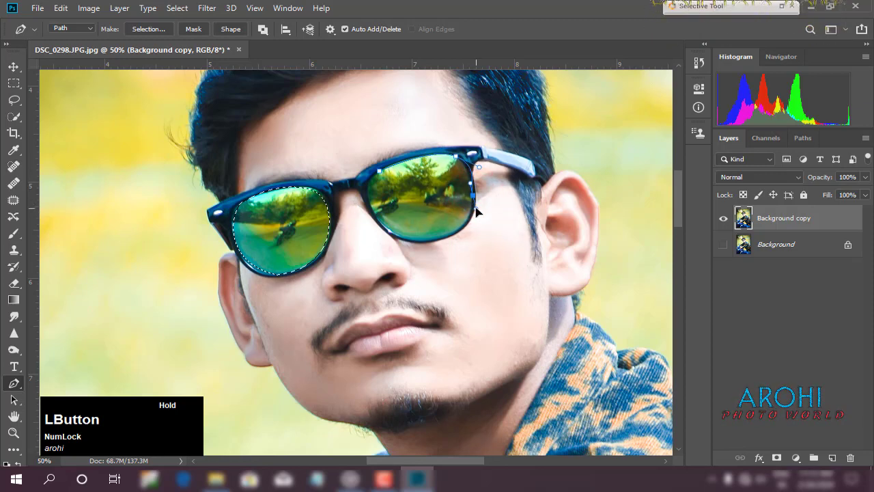
# Step: Undo a stray anchor point while tracing the right lens path
pyautogui.press('ctrl+z')
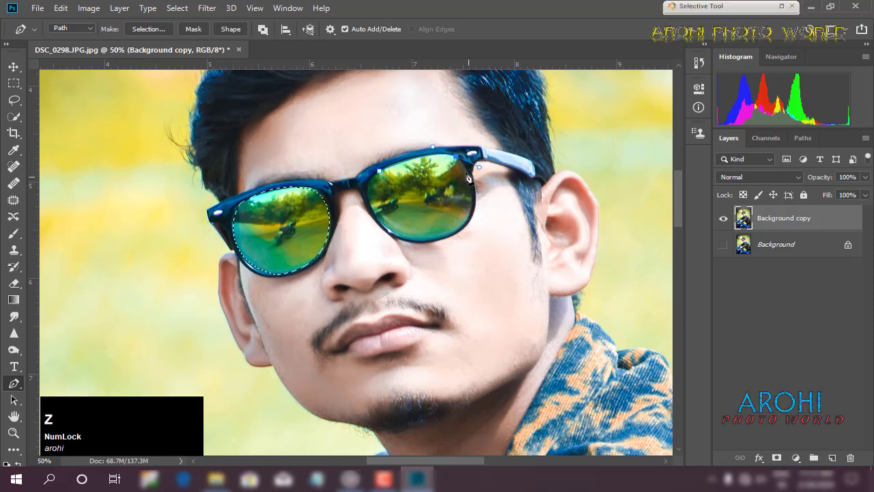
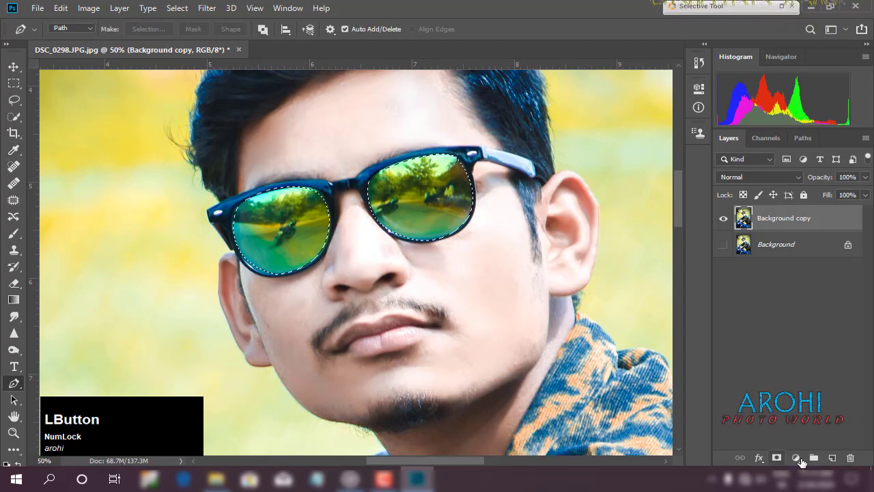
# Step: Paint the selected lenses with sampled yellow on a new Layer 1 set to Color blend mode
pyautogui.click(832, 458)
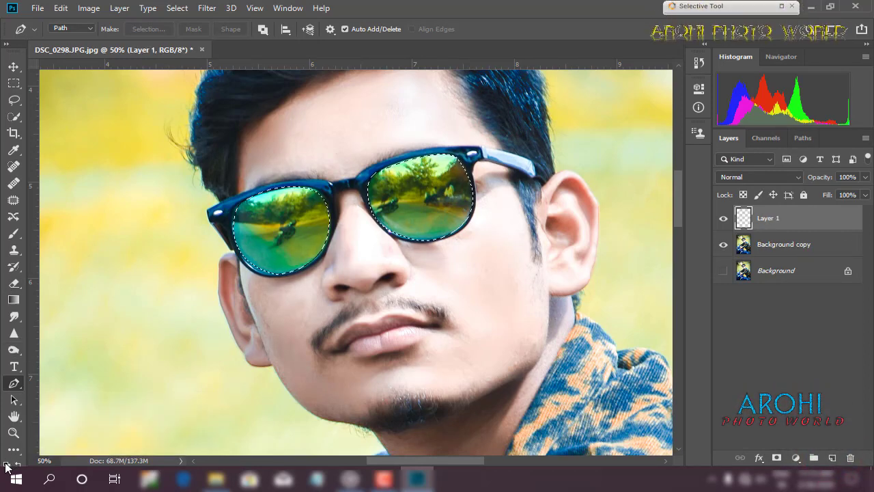
pyautogui.click(12, 234)
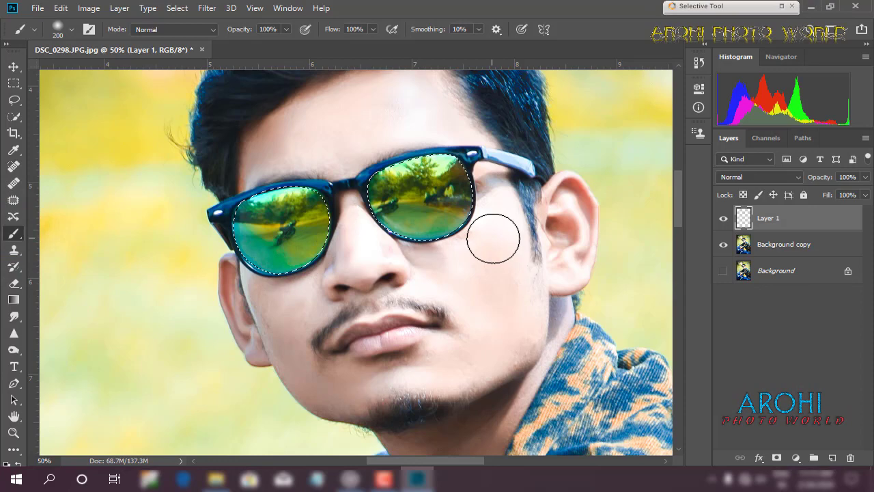
pyautogui.press('alt+Num_Lock')
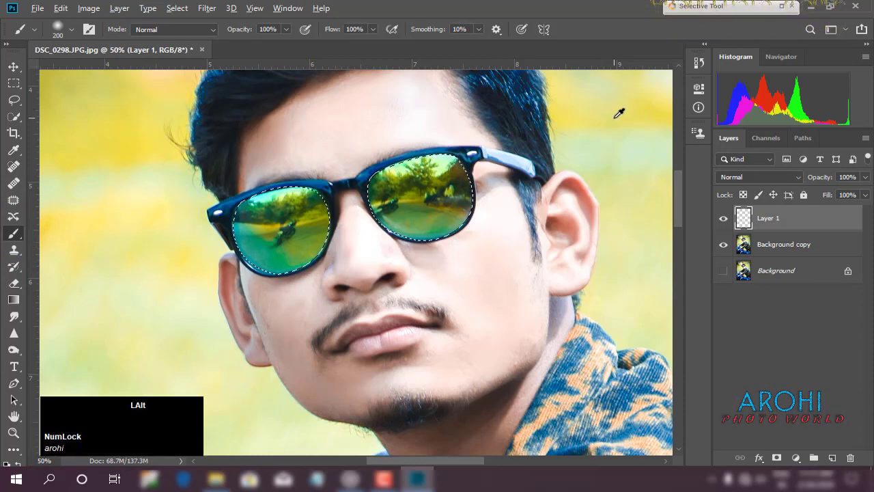
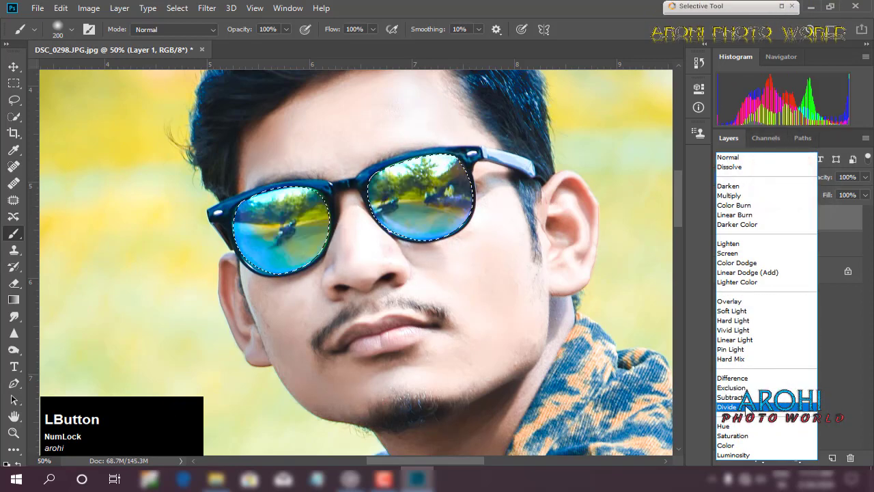
pyautogui.click(736, 452)
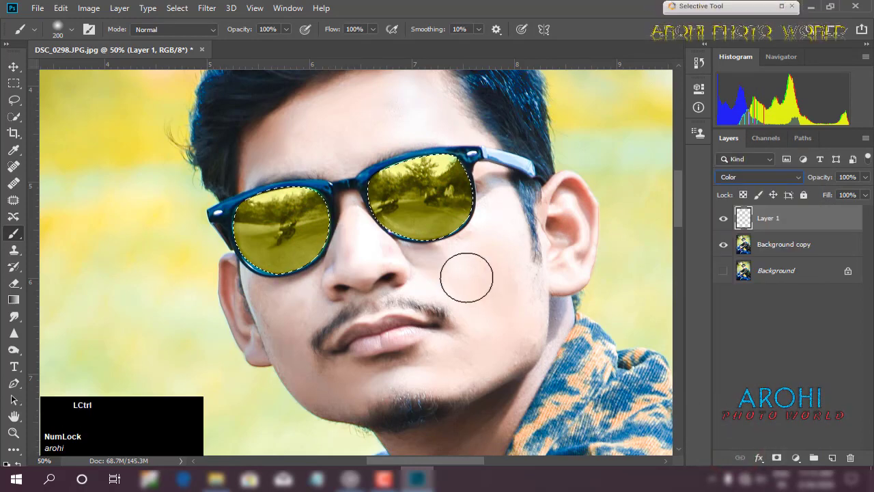
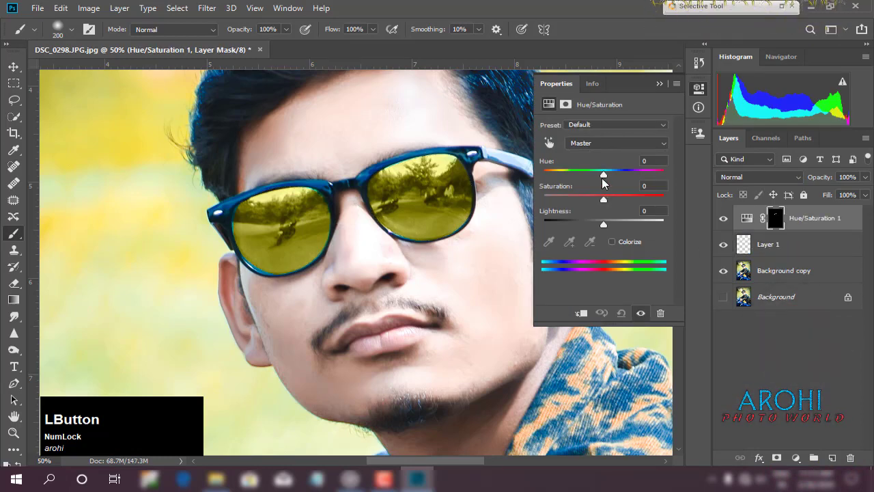
# Step: Clip a Hue/Saturation adjustment to the tint layer, shift Hue to red, and set opacity near 71%
pyautogui.click(583, 312)
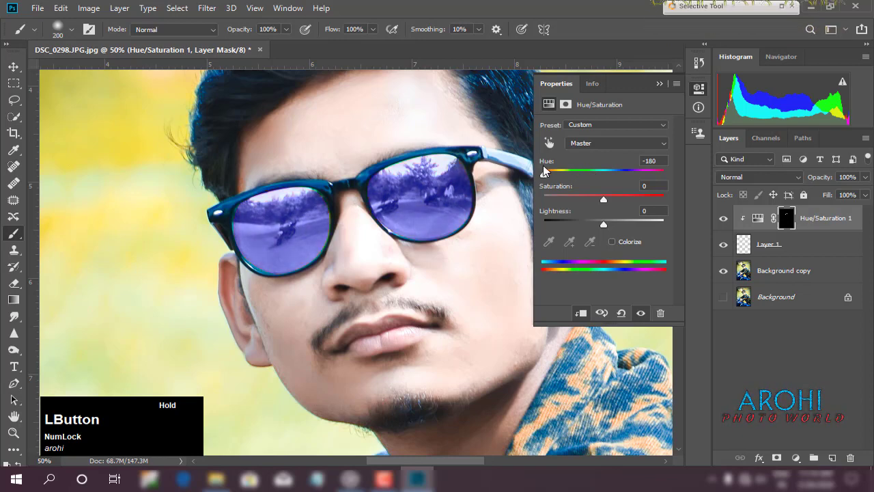
pyautogui.press('ctrl+KP_Subtract')
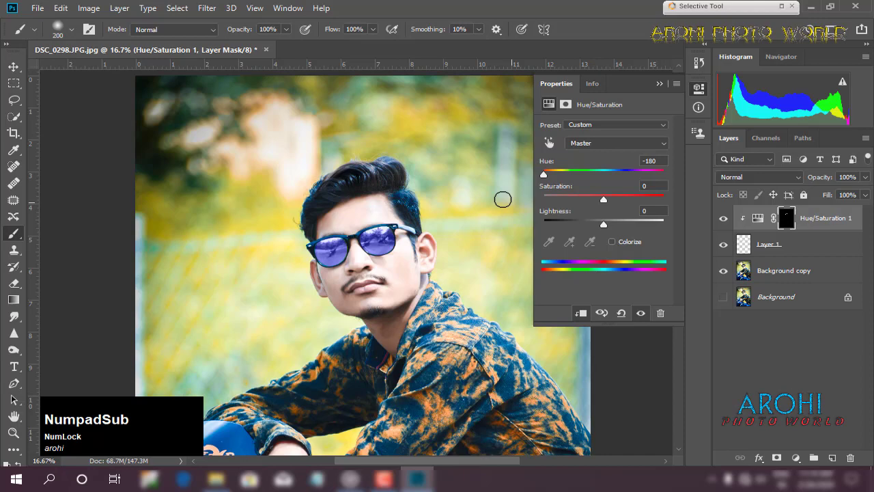
pyautogui.click(546, 177)
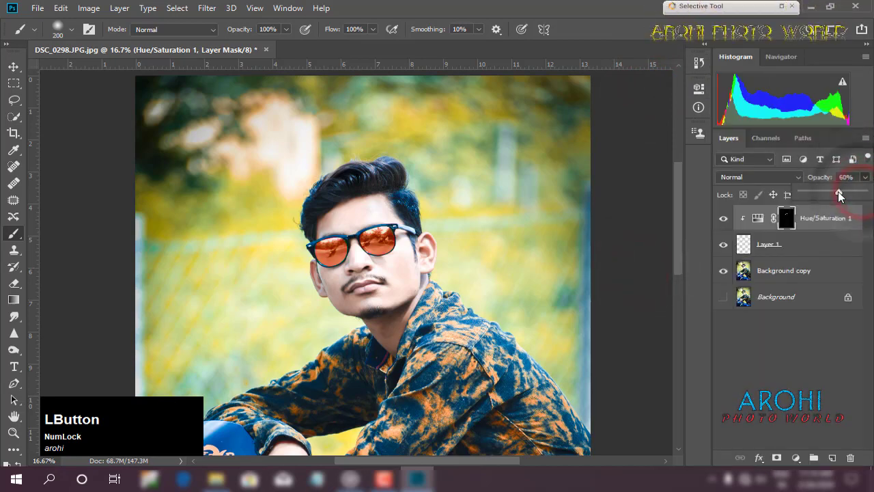
pyautogui.press('KP_Subtract')
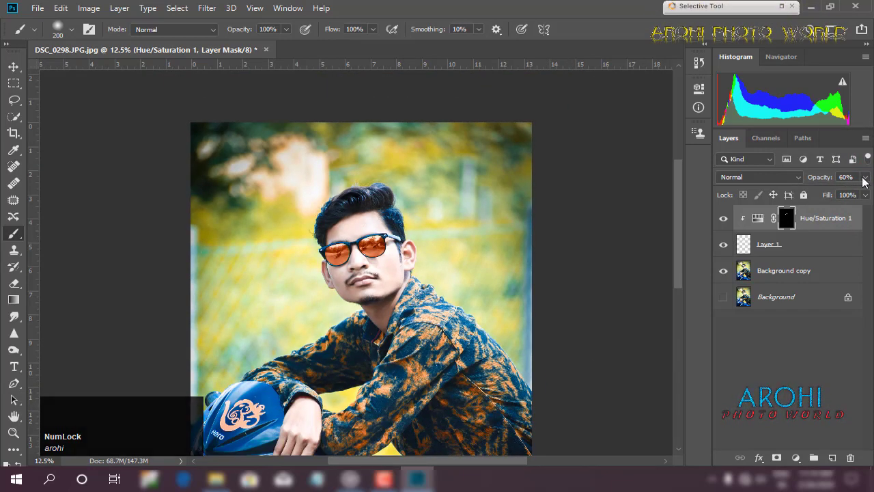
pyautogui.click(866, 179)
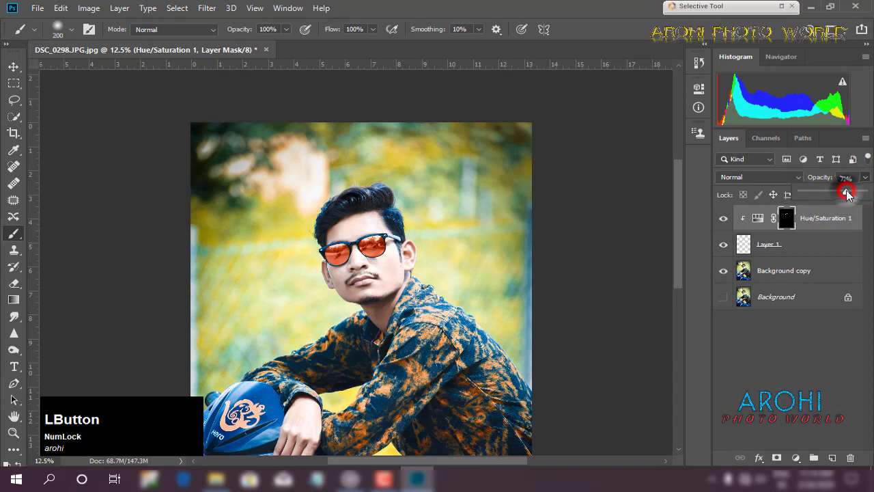
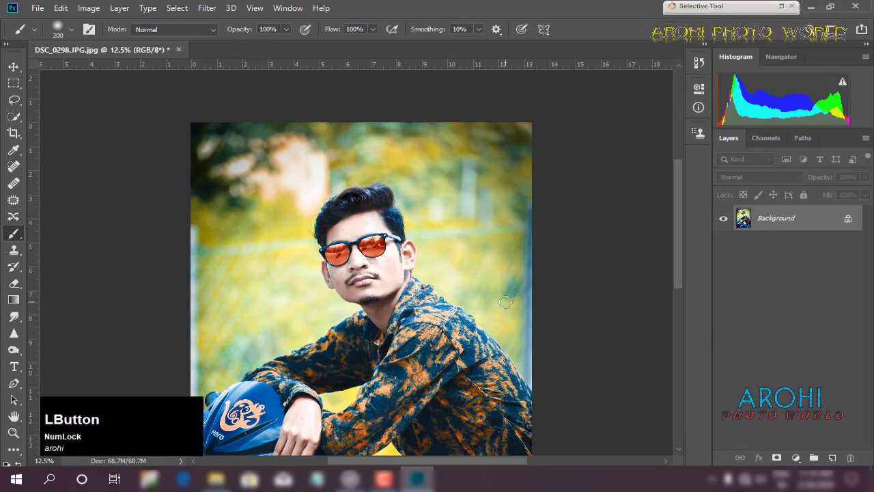
# Step: Zoom out to view the whole flattened portrait
pyautogui.press('ctrl+KP_Subtract')
pyautogui.press('ctrl+KP_Subtract')
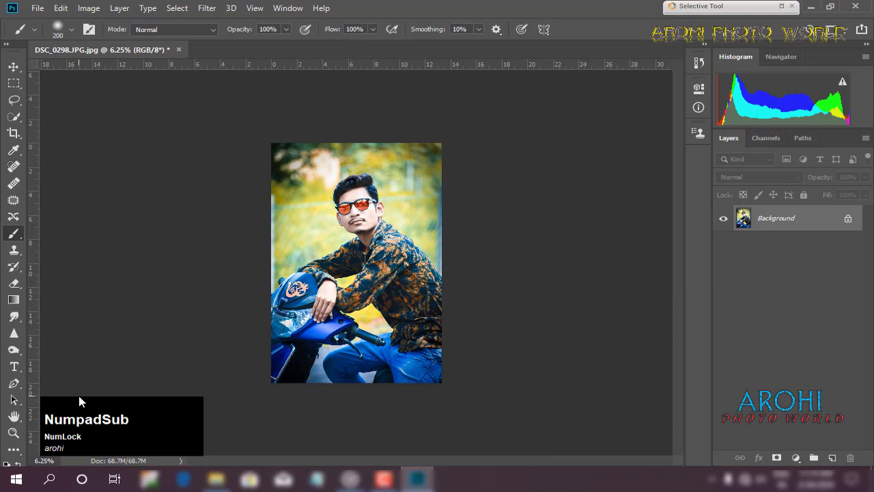
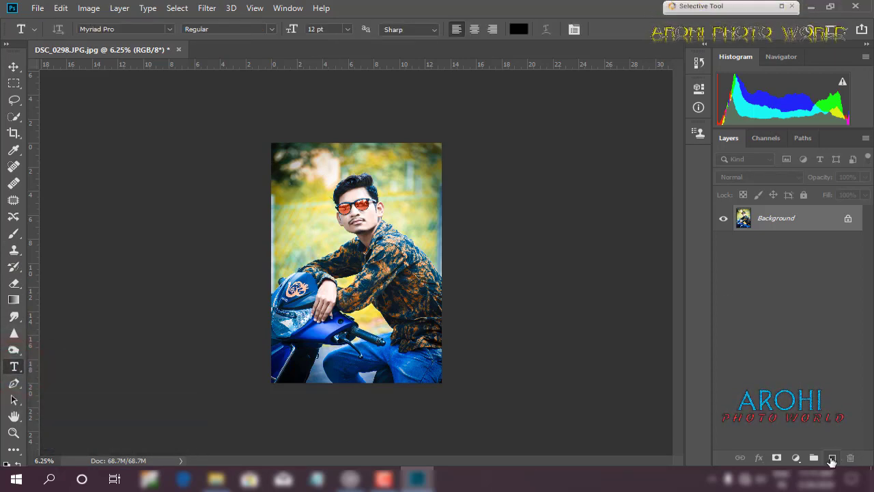
# Step: Add a 'soni ji' text layer in a script font over the left side of the photo
pyautogui.click(834, 460)
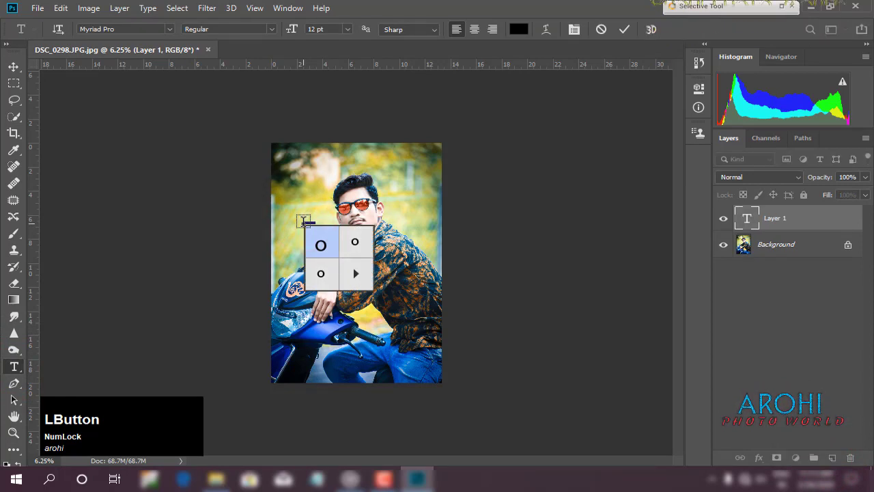
pyautogui.write('sopn')
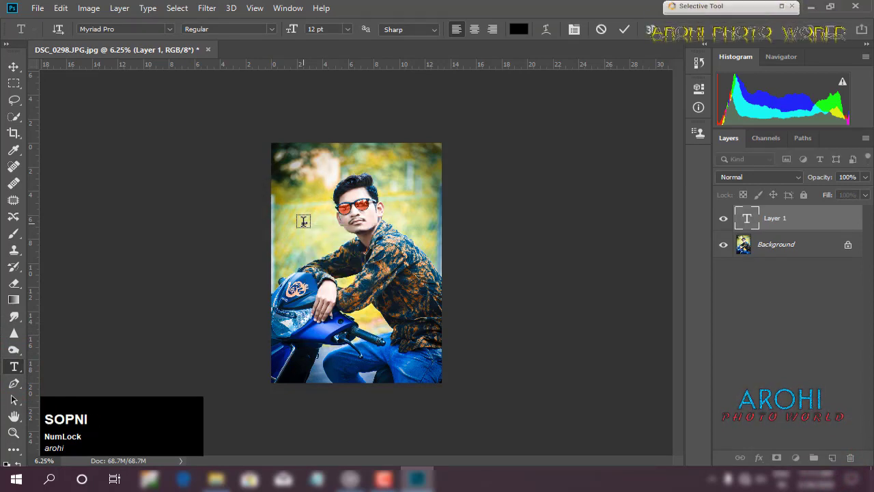
pyautogui.write('i')
pyautogui.click(19, 70)
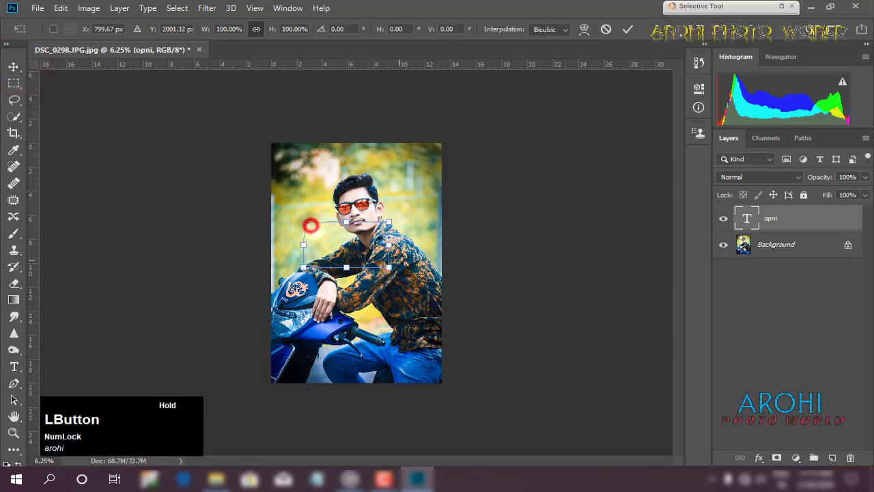
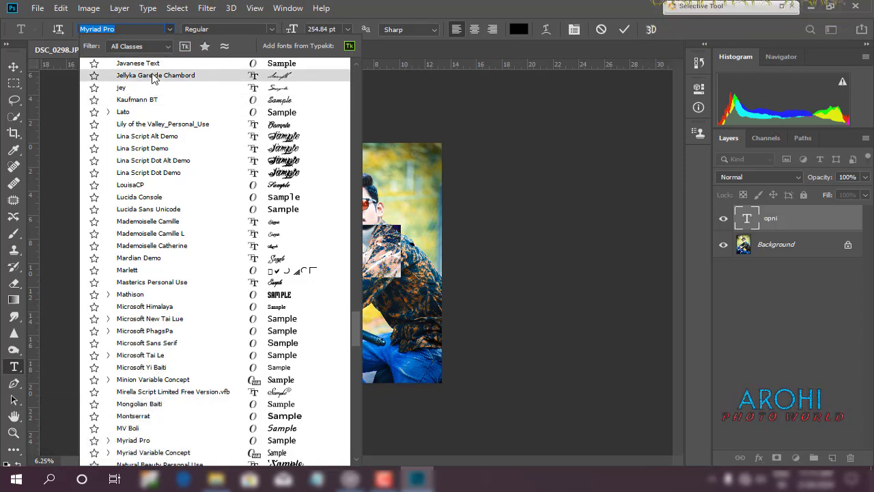
pyautogui.scroll(3)
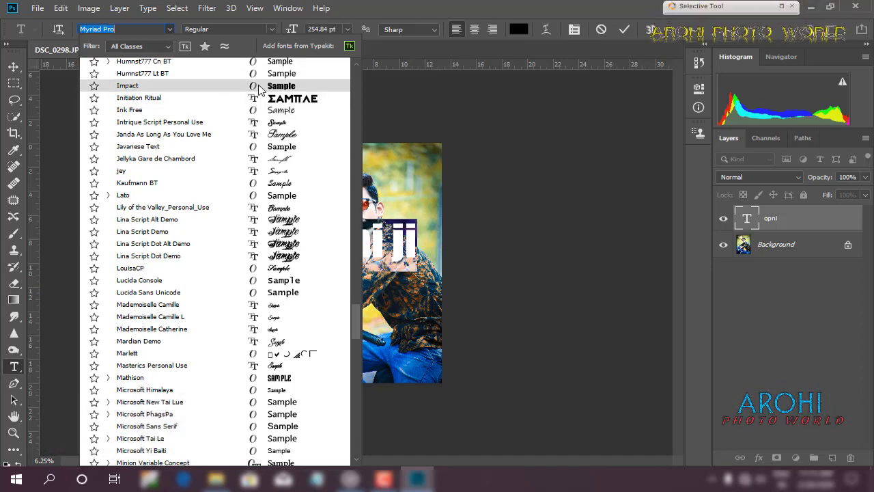
pyautogui.scroll(3)
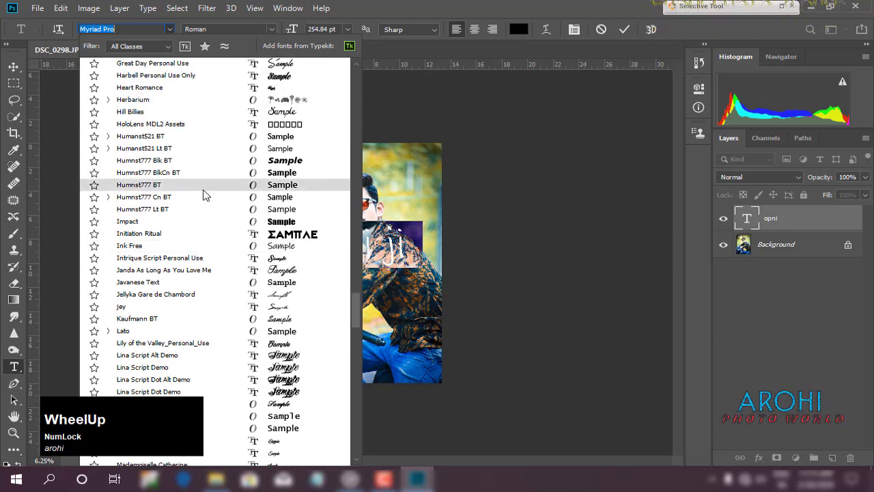
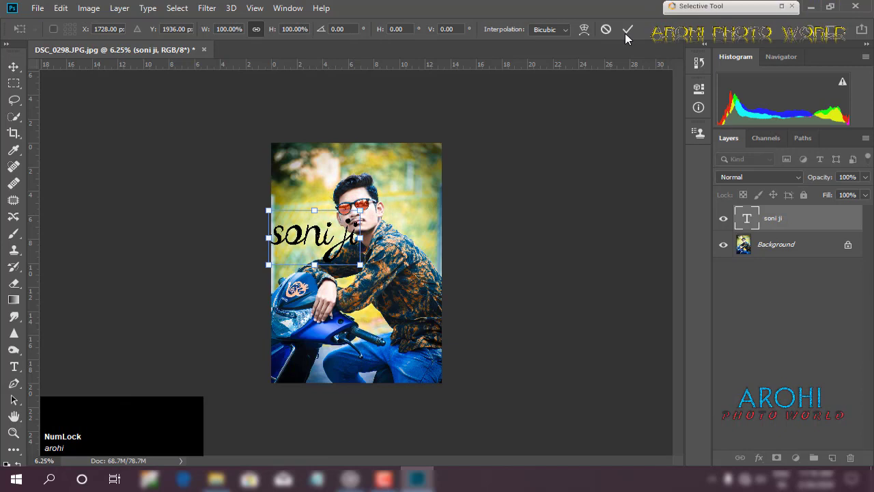
pyautogui.click(631, 30)
pyautogui.press('ctrl+z')
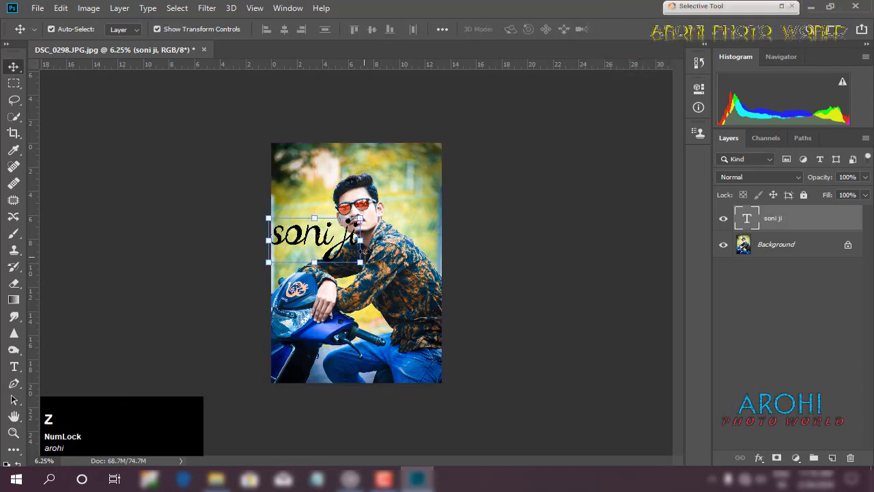
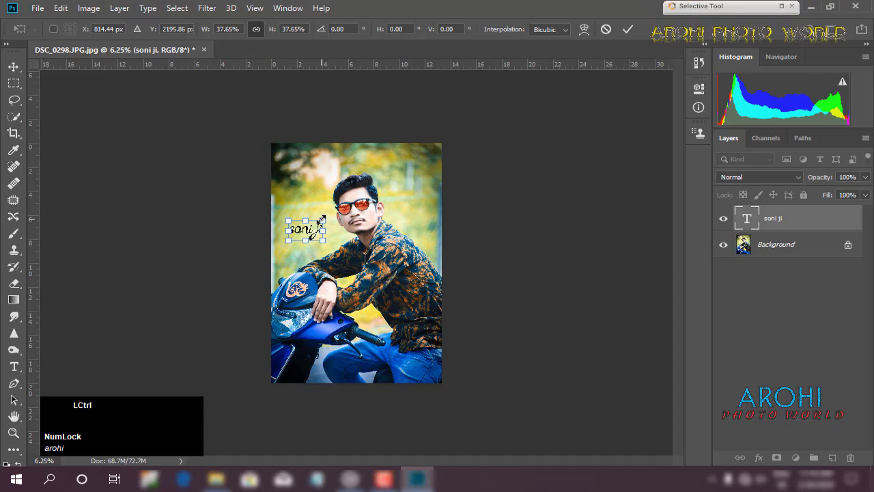
# Step: Scale the 'soni ji' text down and make it red and underlined via the Character panel
pyautogui.press('ctrl+KP_Add')
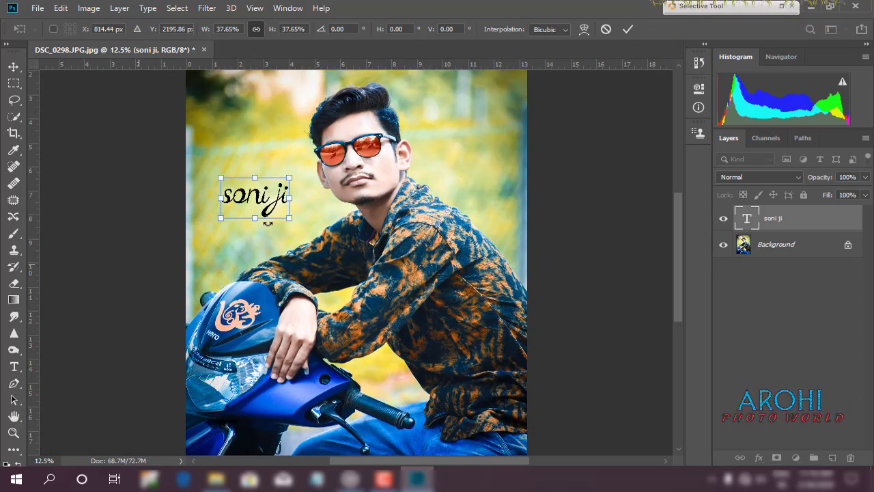
pyautogui.click(628, 36)
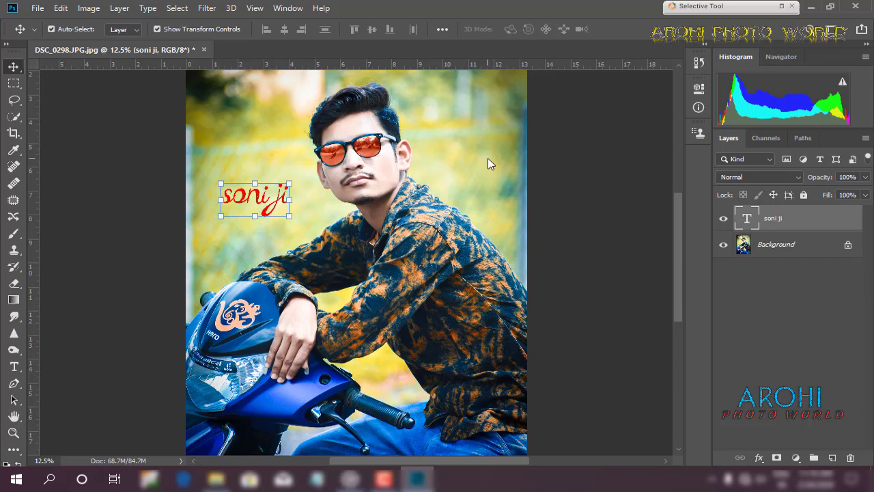
pyautogui.click(743, 219)
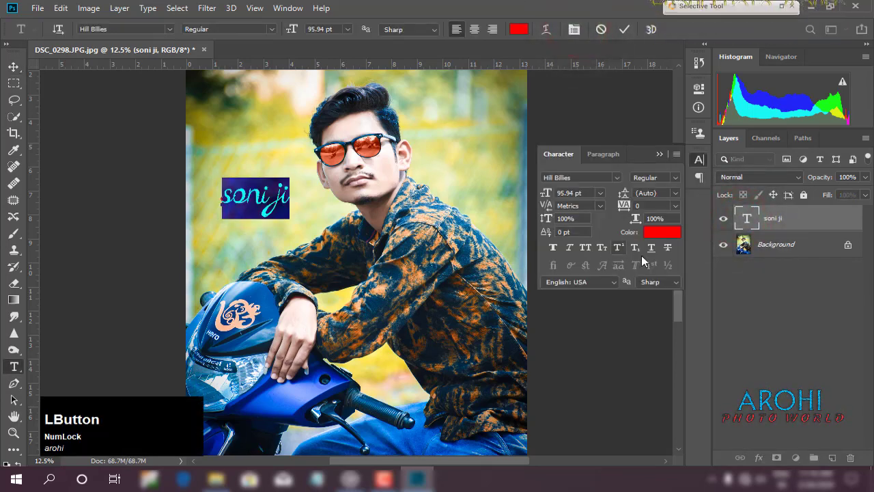
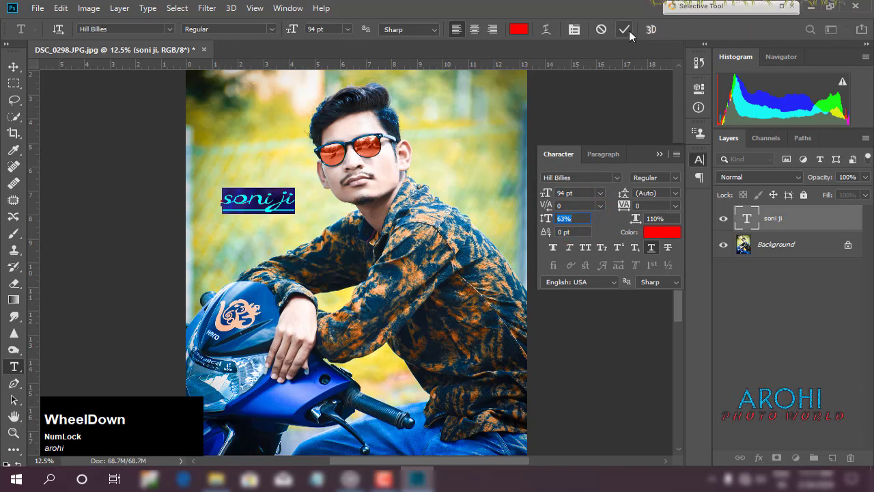
pyautogui.click(630, 32)
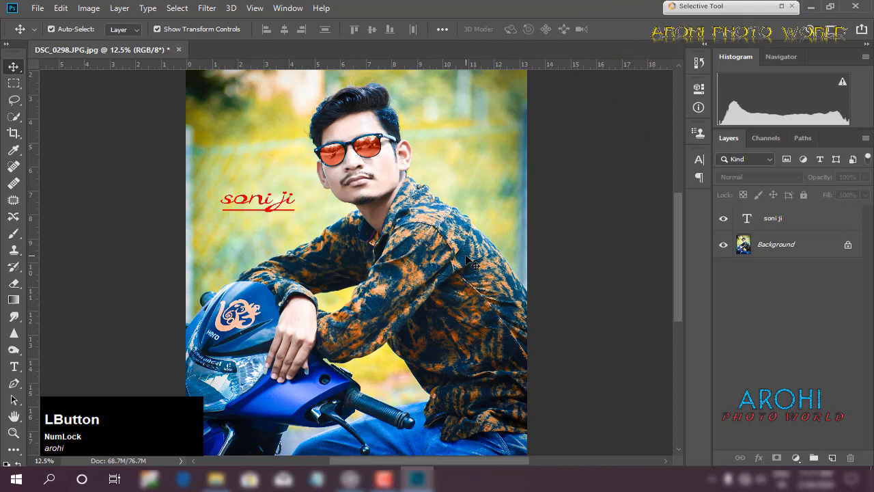
# Step: Blur the lower Background with Gaussian Blur and bring up Stroke settings for Background copy
pyautogui.press('ctrl+KP_Subtract')
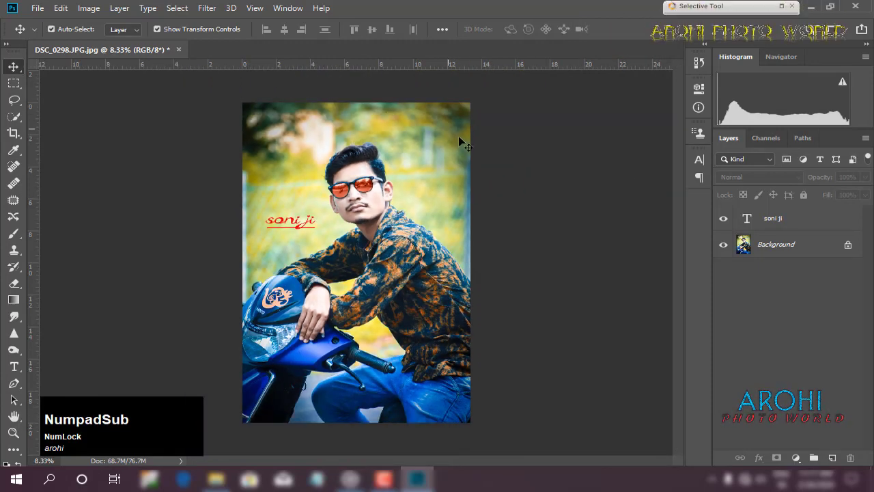
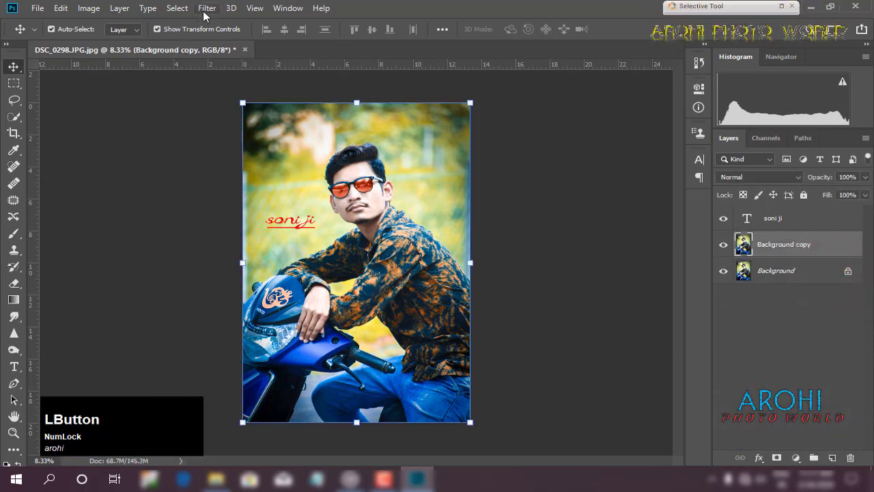
pyautogui.click(794, 274)
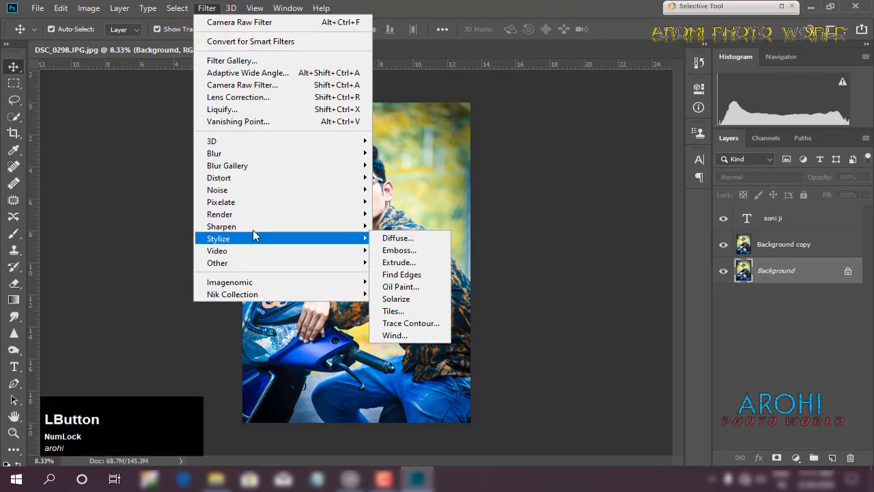
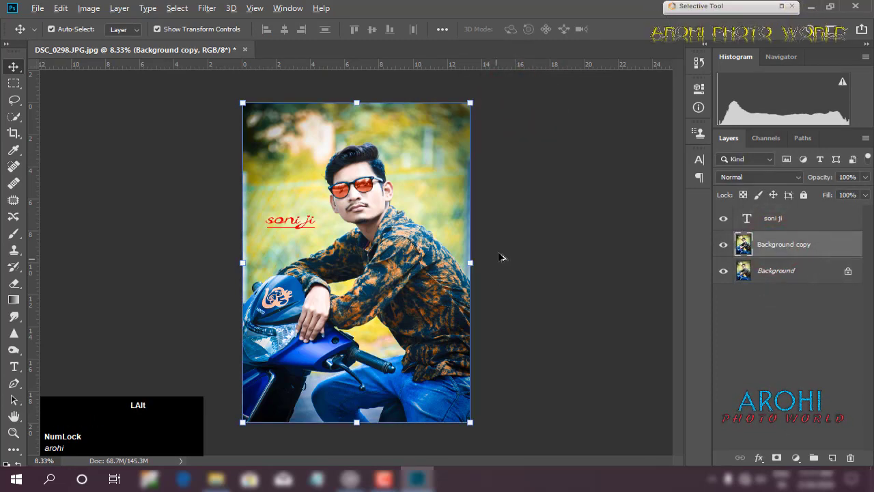
pyautogui.click(63, 13)
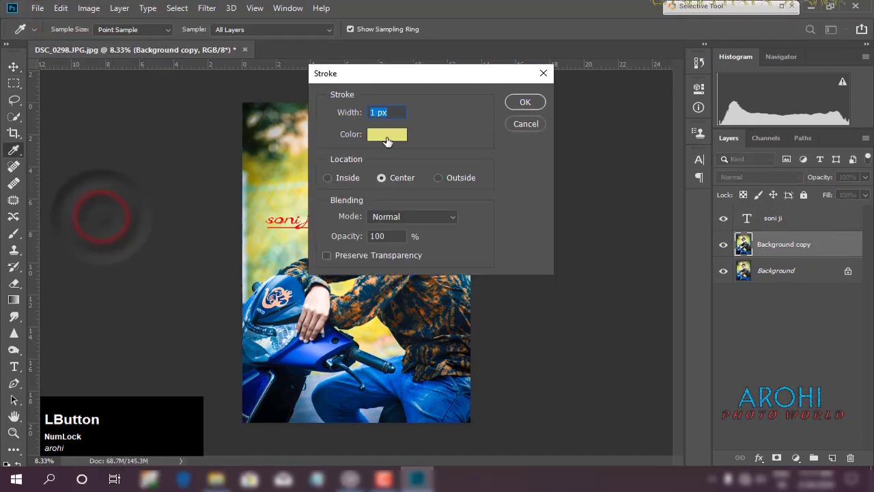
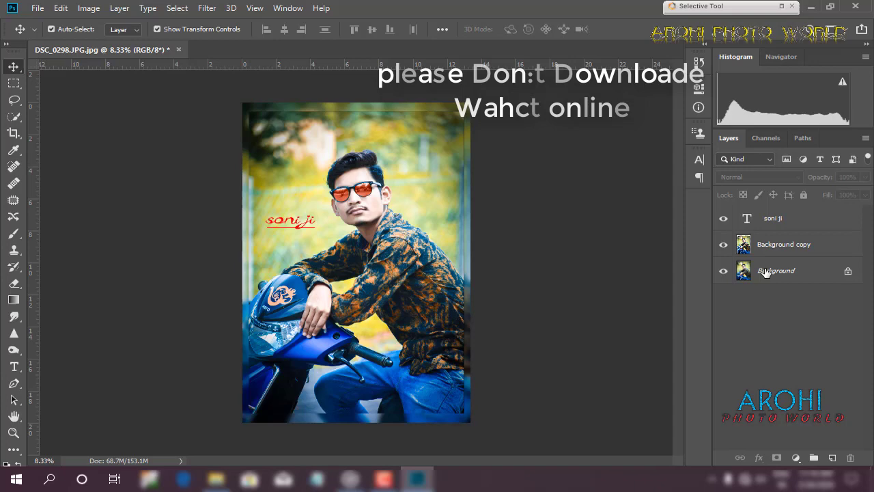
# Step: Add a dot Pattern Fill layer under Background copy at about 528% scale as a border frame
pyautogui.click(766, 270)
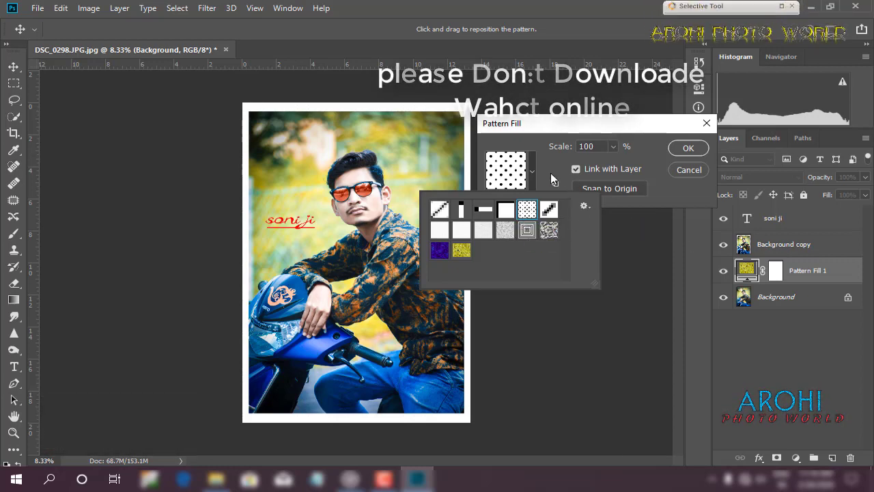
pyautogui.click(617, 151)
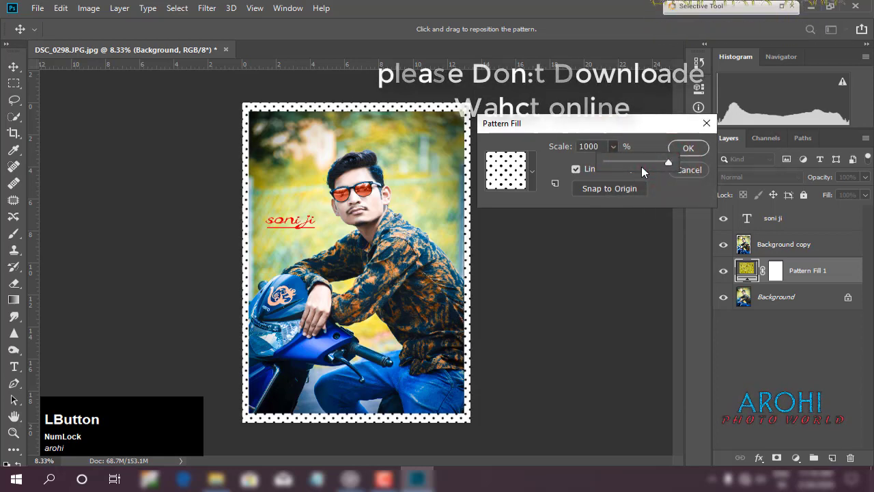
pyautogui.click(657, 166)
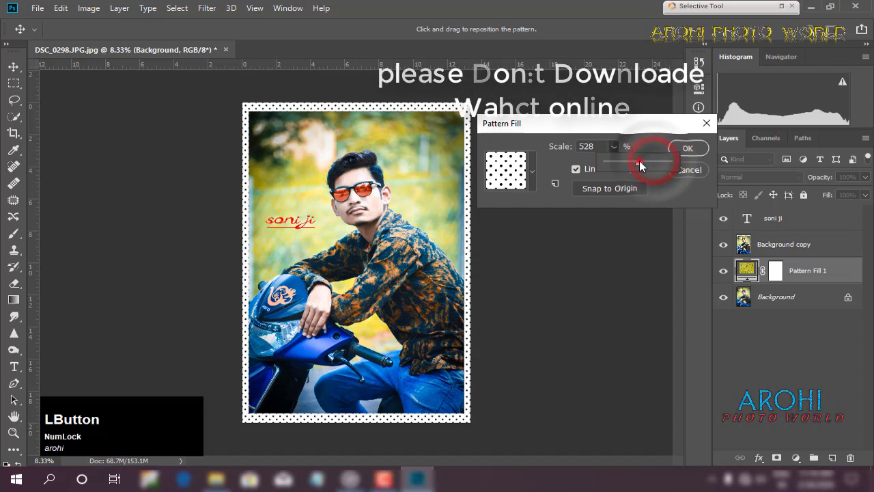